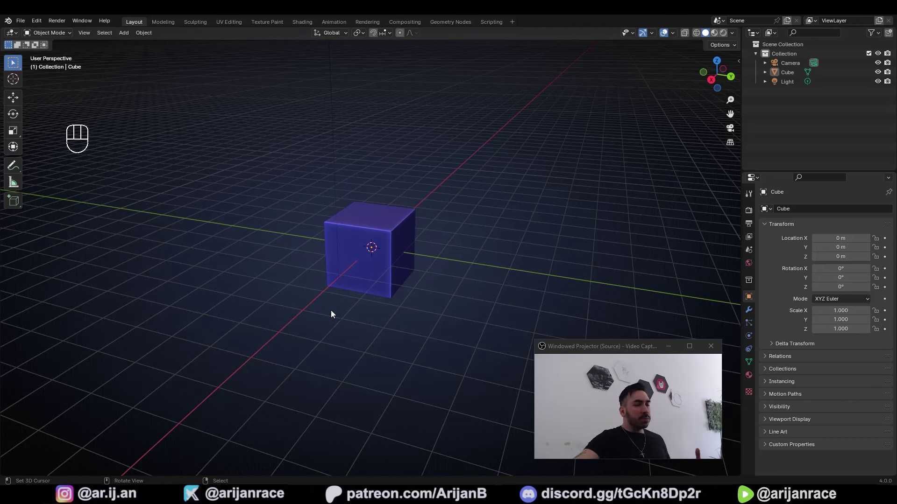
Delete the default cube and bring up the add menu for a 12-vertex circle.
click(396, 227)
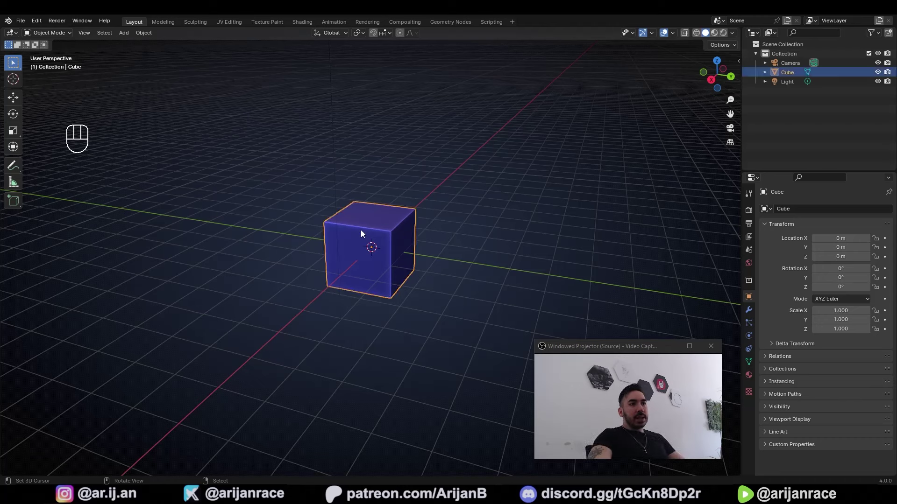
key(x)
key(shift+a)
key(shift+a)
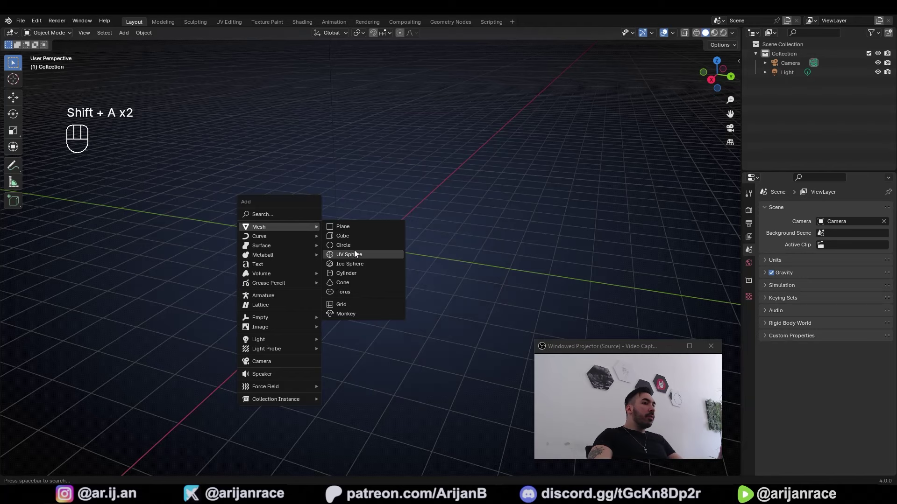
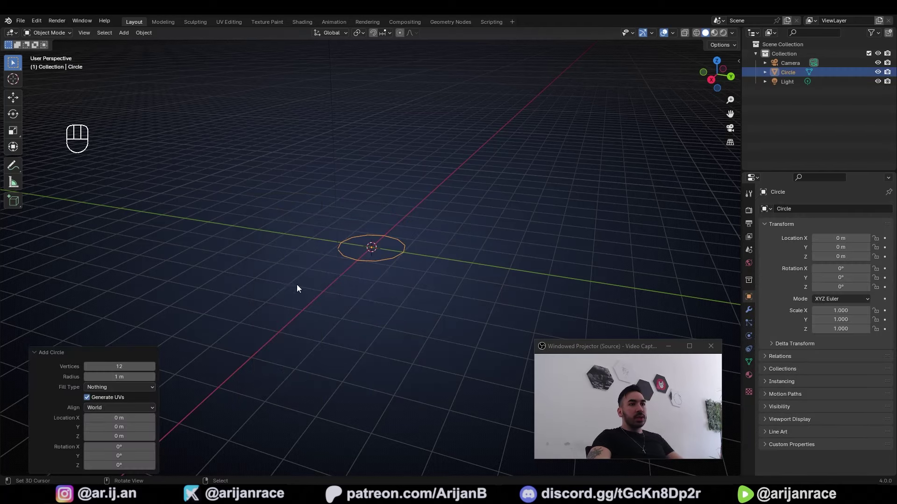
Rotate the circle 45° about the Z axis in Edit Mode.
drag(301, 264, 339, 313)
key(Tab)
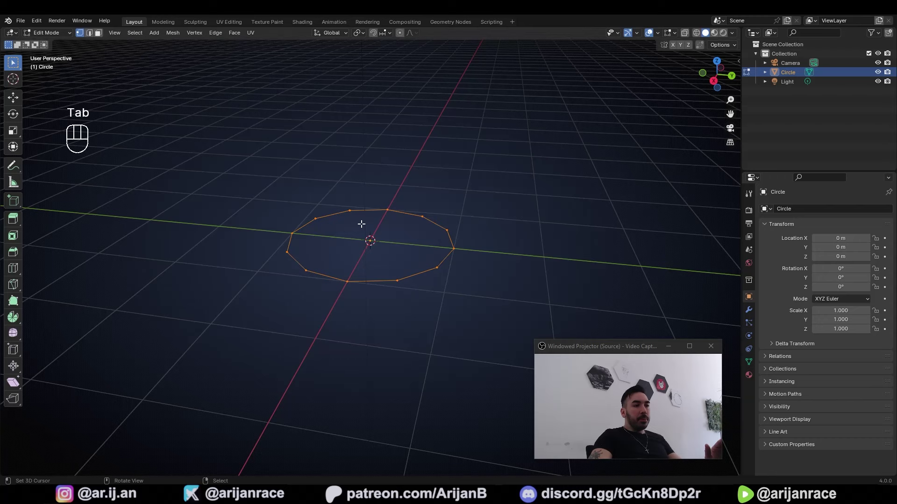
key(r)
key(z)
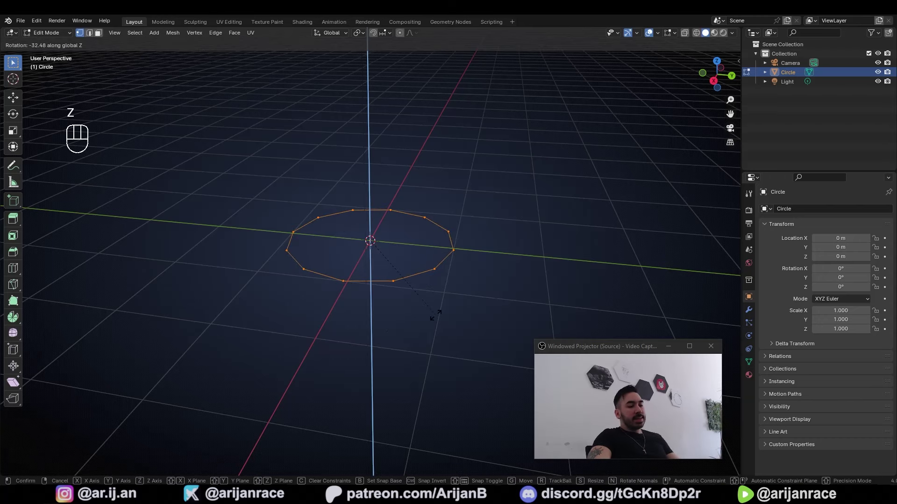
key(4)
key(5)
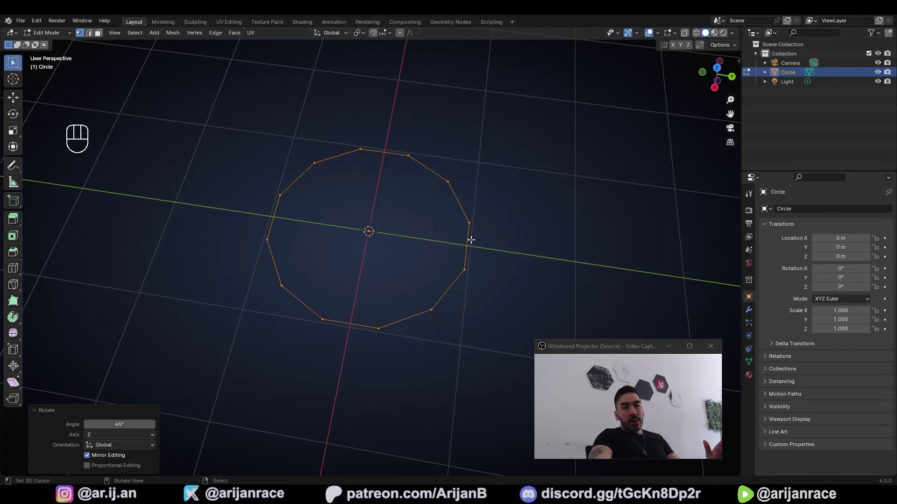
key(ctrl+z)
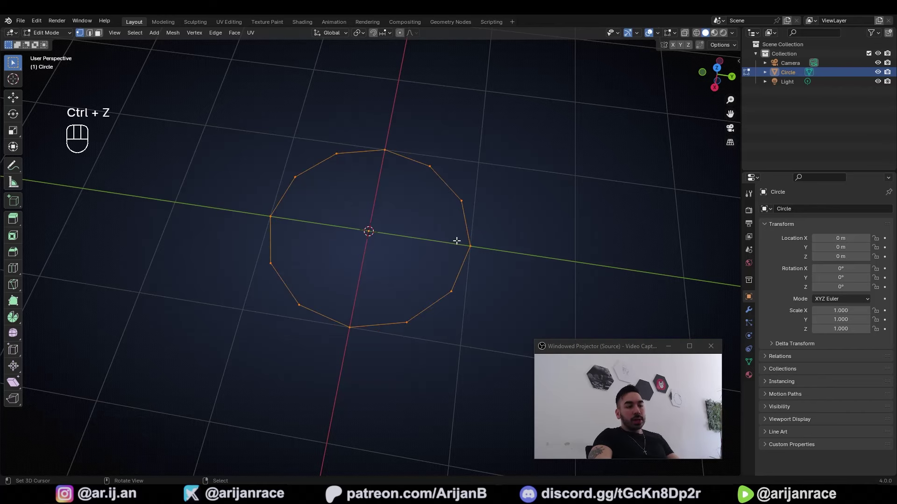
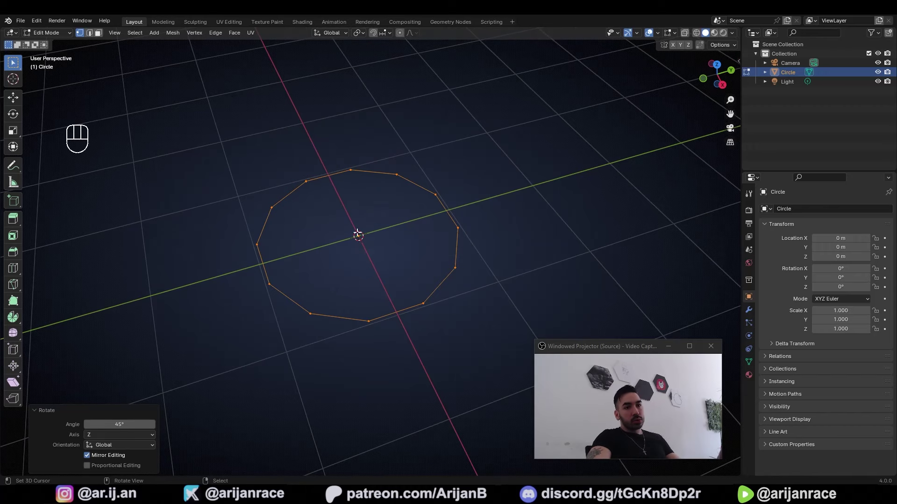
Extrude the circle up along Z into a tall crown wall and tilt its bottom edge.
key(e)
key(z)
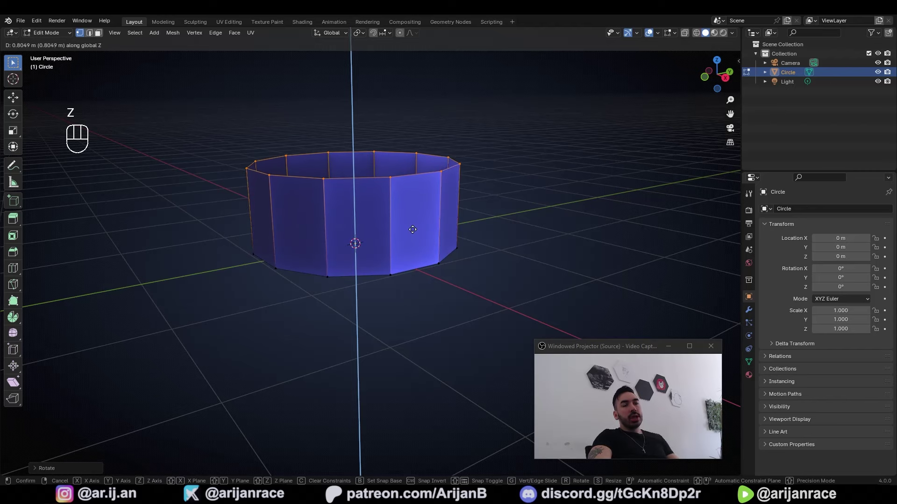
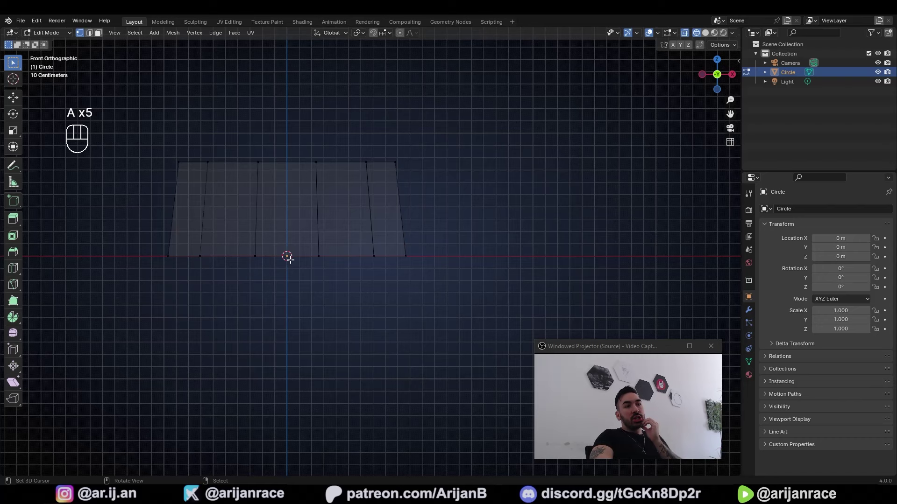
click(269, 256)
key(r)
key(r)
click(423, 273)
key(ctrl+z)
key(g)
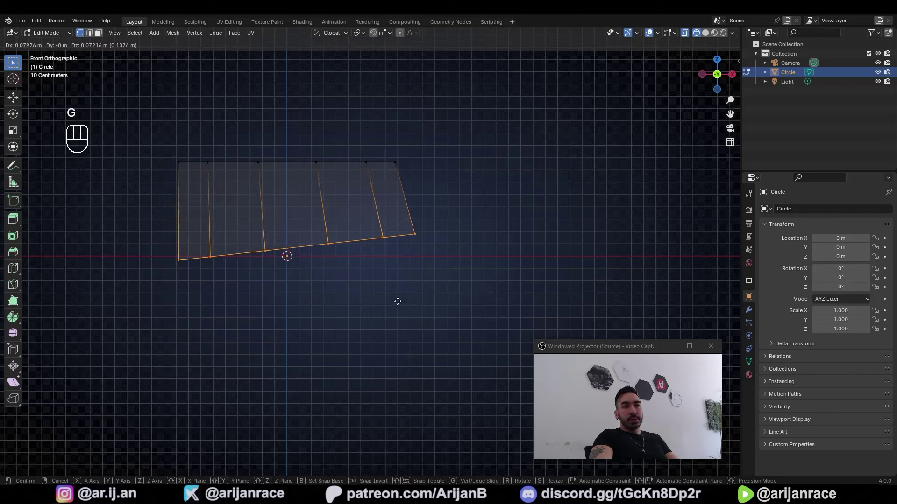
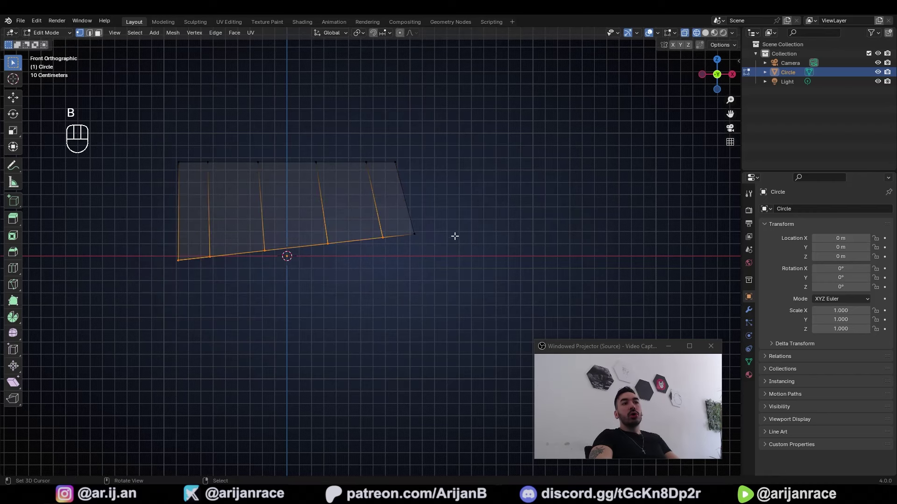
key(r)
click(464, 241)
Rotate and move the wall's edges to give the crown a slanted profile.
key(c)
right_click(390, 236)
key(r)
click(433, 261)
key(g)
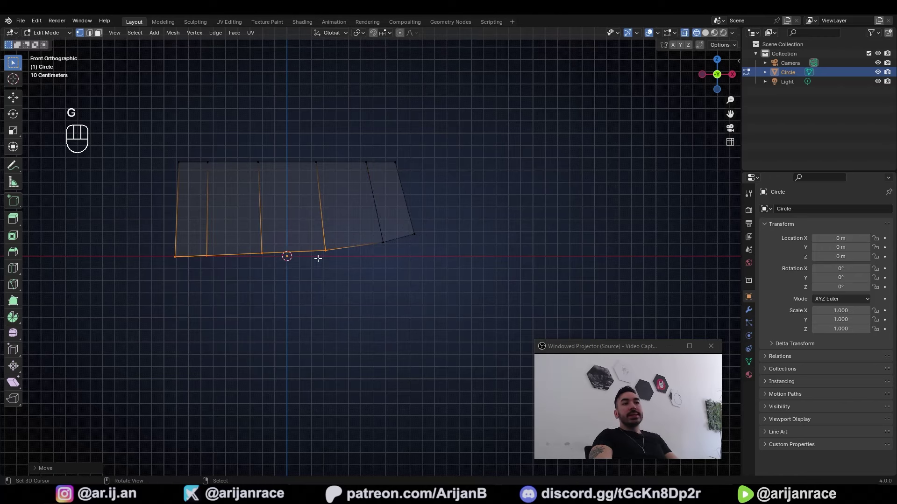
click(333, 249)
click(346, 258)
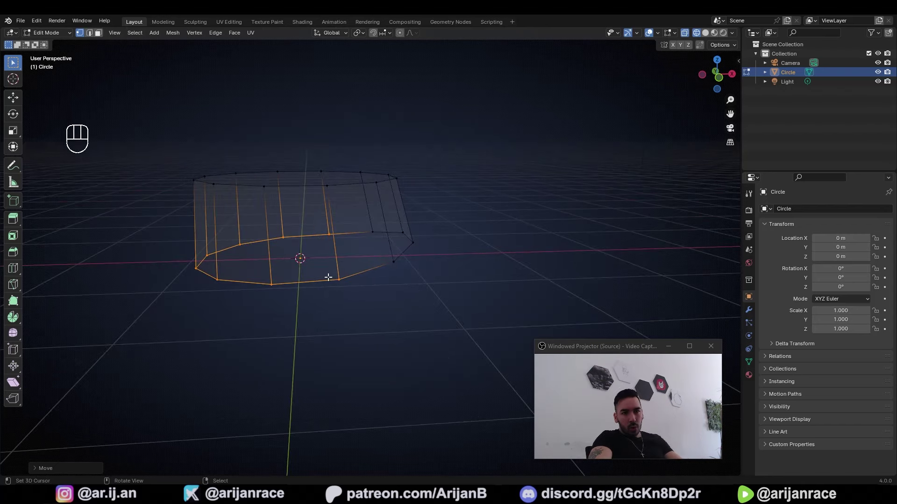
Add a horizontal loop cut around the lower part of the crown.
click(359, 250)
key(Tab)
click(383, 257)
key(Tab)
middle_click(372, 253)
key(ctrl+r)
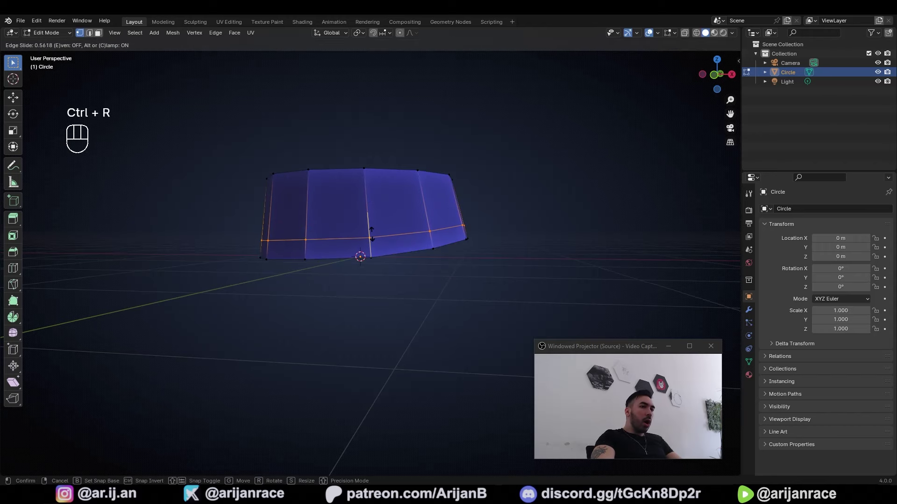
click(376, 227)
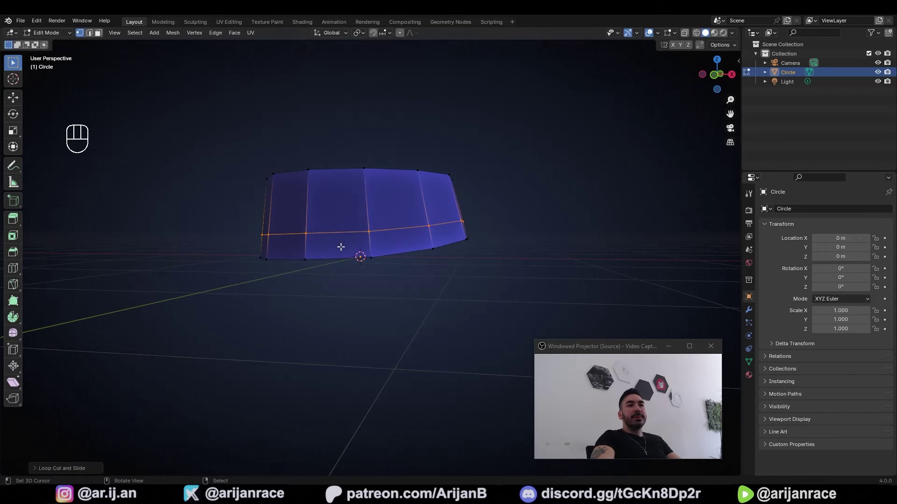
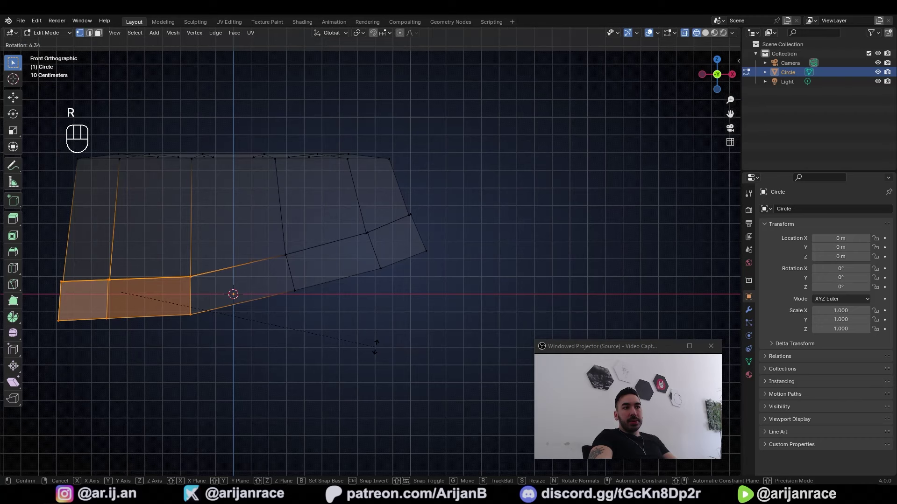
Angle the extruded brim faces outward from the crown.
key(g)
click(326, 299)
key(a)
key(a)
key(g)
Move the front brim edges to shape the brim's curve.
click(387, 295)
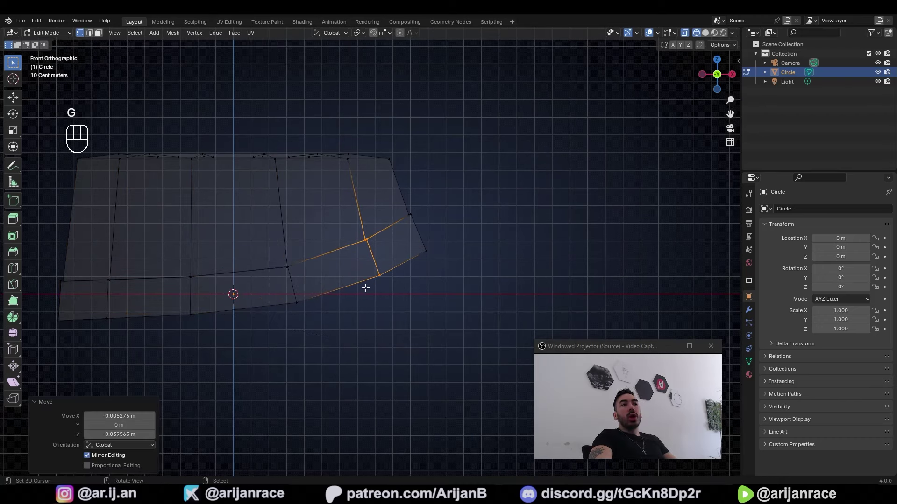
key(a)
key(a)
key(b)
key(a)
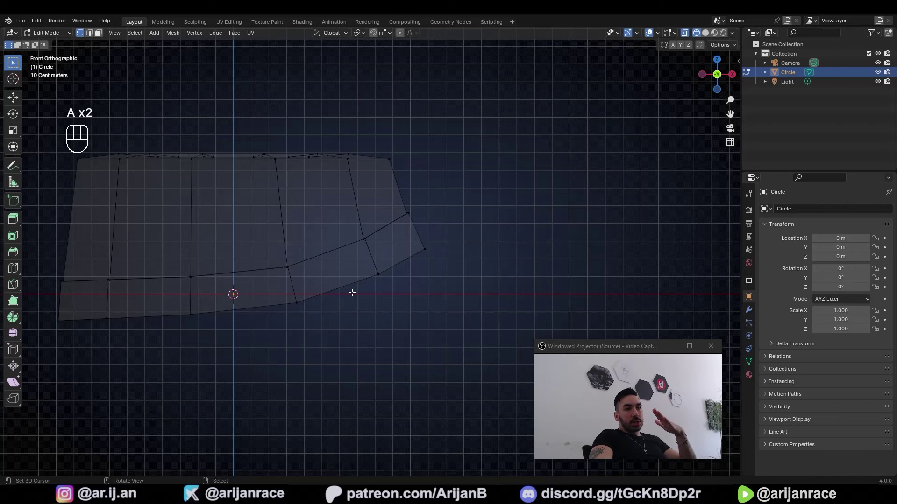
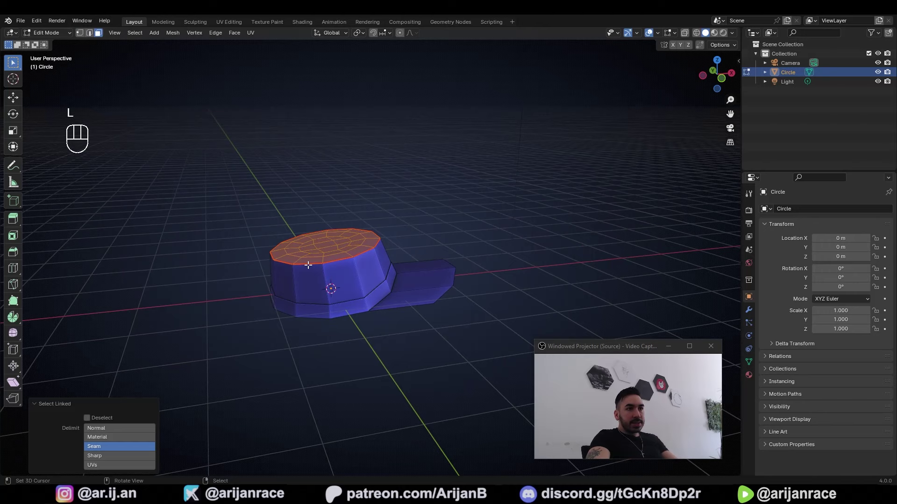
In front view select the whole cap mesh and its linked geometry for separating.
key(1)
key(a)
key(a)
key(l)
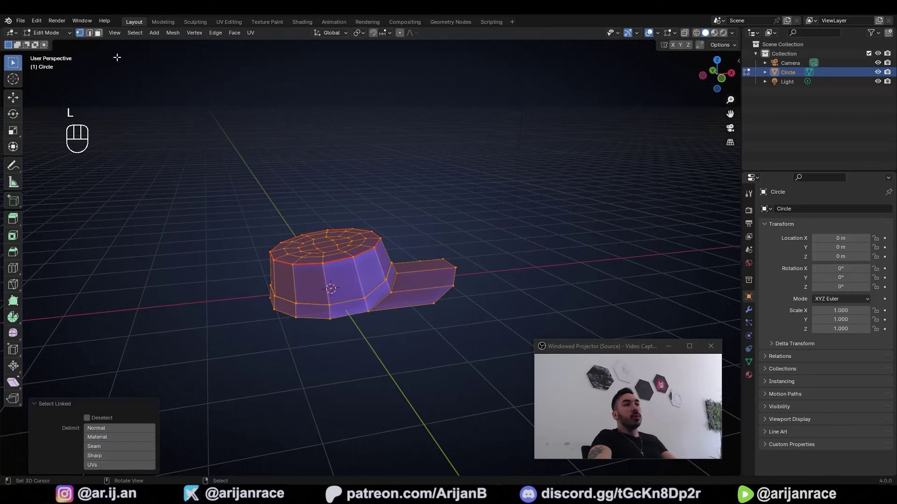
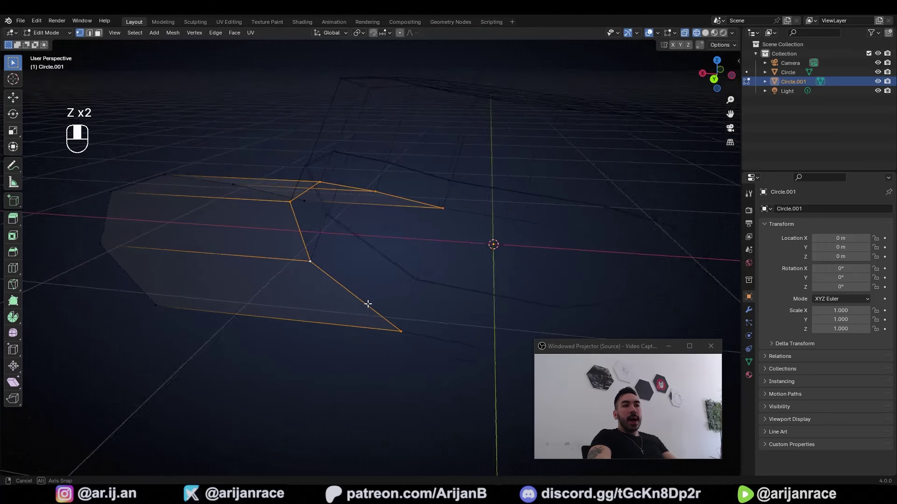
Adjust the brim edges along X and smooth the brim with subdivision level 2.
click(357, 292)
key(e)
key(x)
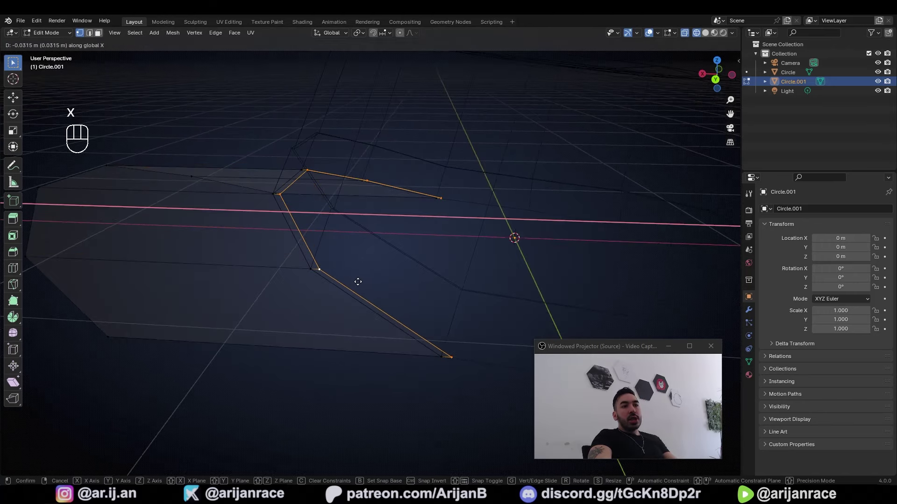
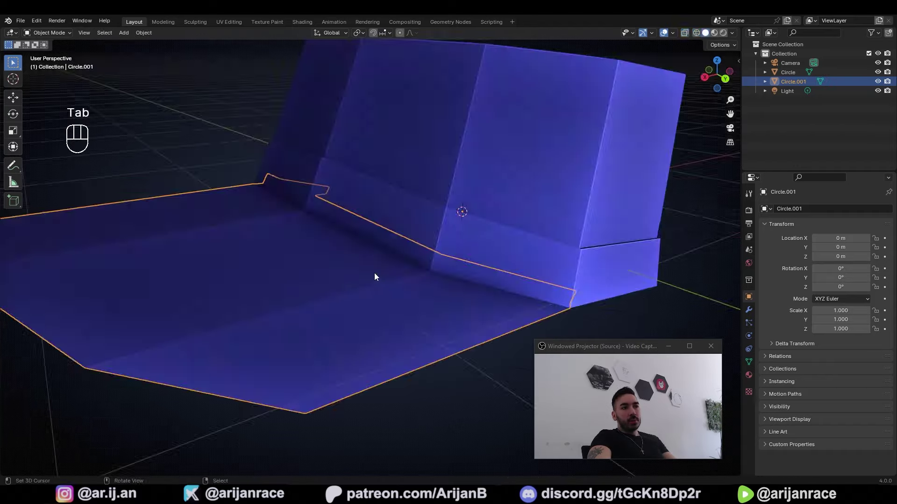
key(z)
drag(339, 249, 438, 264)
drag(373, 282, 382, 271)
key(z)
key(ctrl+1)
key(ctrl+2)
Inspect the smoothed brim in wireframe and select the faceted crown.
drag(398, 254, 314, 288)
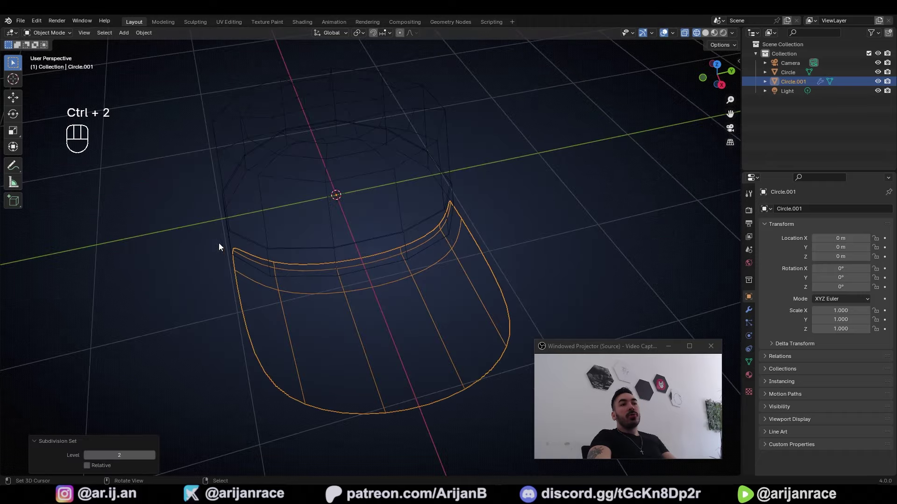
key(z)
drag(386, 279, 278, 248)
middle_click(366, 265)
key(a)
key(a)
drag(379, 250, 398, 240)
click(398, 240)
click(364, 212)
drag(320, 250, 363, 264)
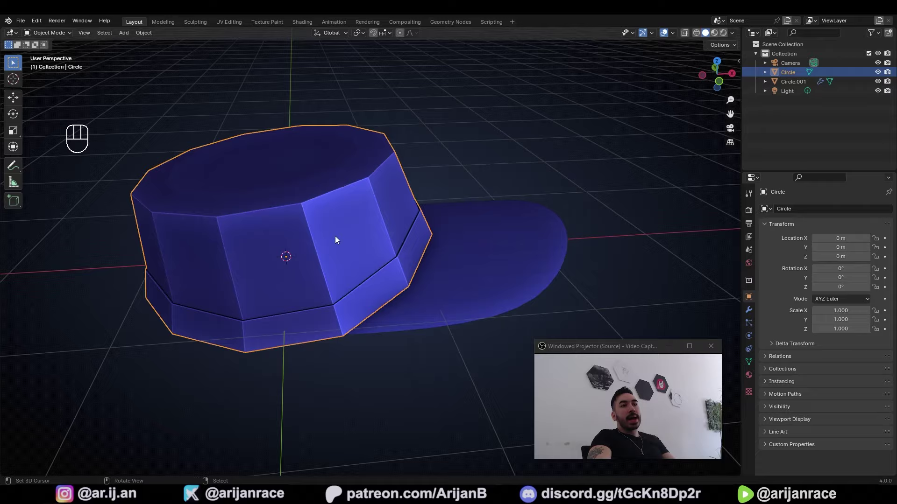
click(303, 260)
Try subdivision levels 1–3 on the crown, undo, and reselect the crown.
key(Tab)
key(Tab)
drag(334, 264, 369, 270)
key(ctrl+1)
key(ctrl+2)
drag(330, 263, 366, 266)
key(ctrl+3)
drag(329, 246, 399, 245)
key(ctrl+z)
key(Tab)
key(Tab)
click(401, 210)
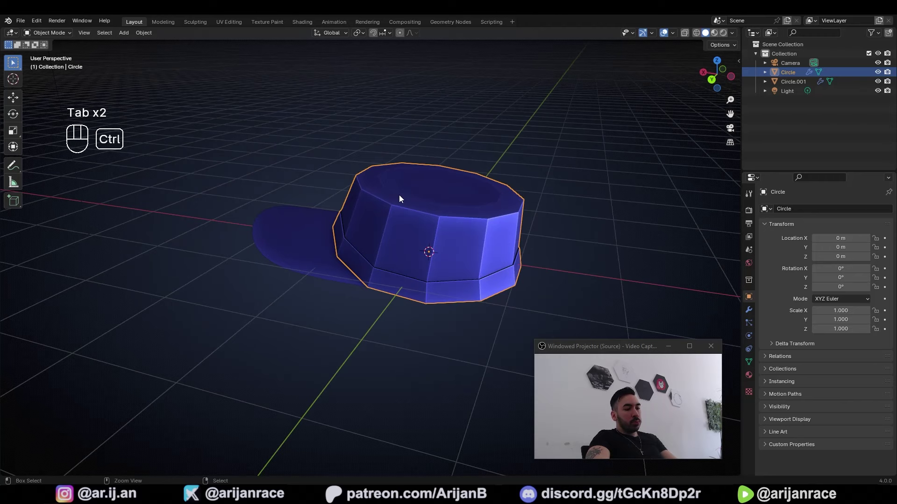
Test Ctrl+3 subdivision on the crown and drop it back to level 2.
key(ctrl+1)
key(ctrl+2)
key(ctrl+3)
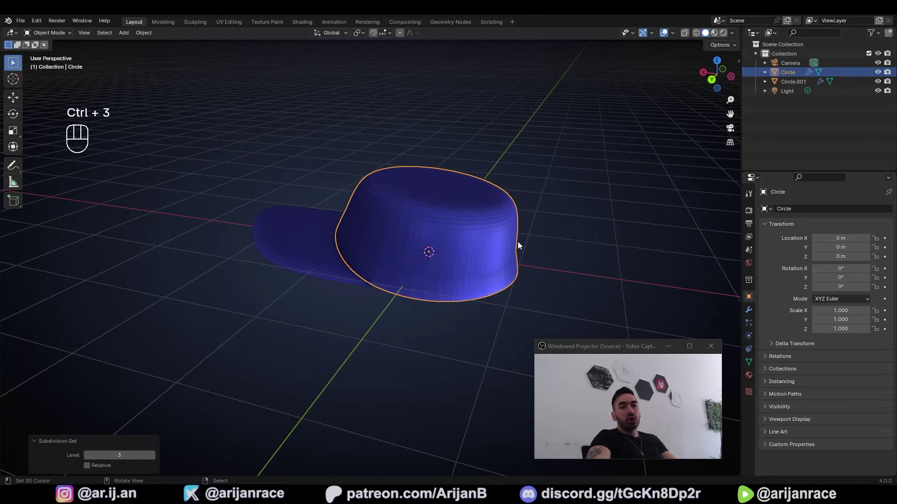
click(753, 312)
drag(788, 214, 847, 369)
key(ctrl+2)
Give the crown a level-2 Subdivision modifier from its modifier settings.
click(358, 265)
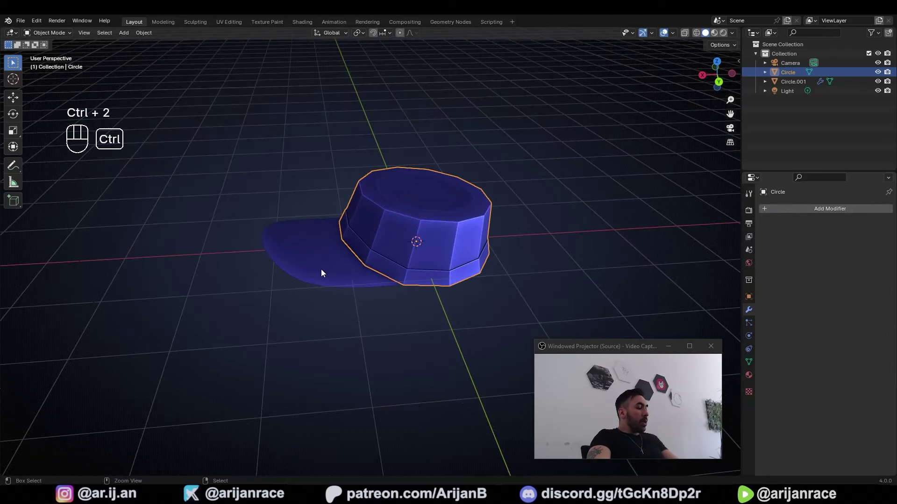
key(ctrl+1)
key(ctrl+2)
drag(410, 245, 378, 228)
key(Tab)
click(366, 228)
key(Tab)
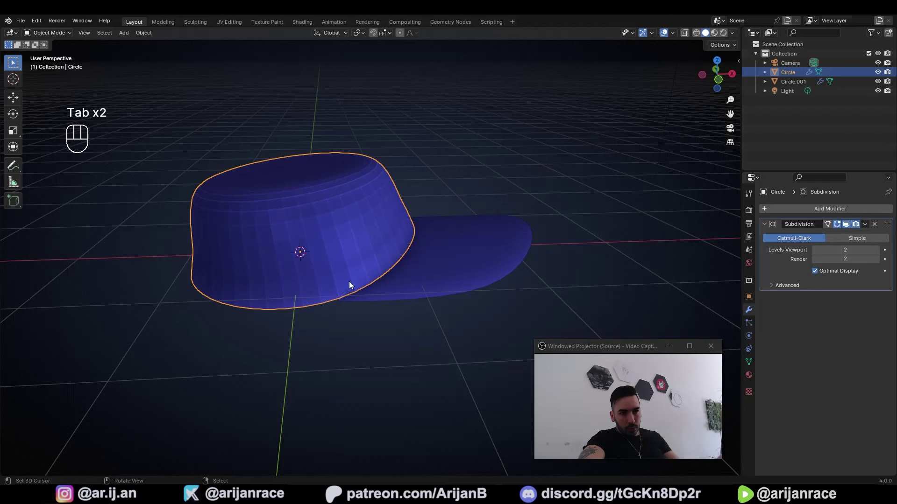
Enter the brim's Edit Mode in wireframe and box-select its rear corner vertices.
drag(428, 262, 386, 296)
key(Tab)
key(Tab)
key(z)
key(a)
key(a)
key(a)
key(b)
key(b)
key(z)
drag(446, 296, 484, 323)
middle_click(449, 317)
Scale the brim's rear corners along Y to fit the crown, then select the crown.
key(y)
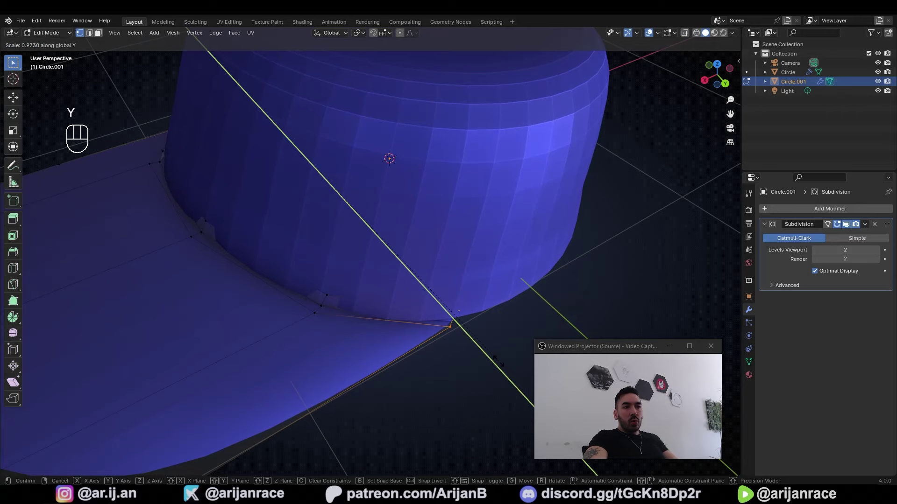
click(496, 358)
key(Tab)
drag(413, 318, 371, 259)
key(a)
drag(376, 200, 356, 205)
key(a)
click(346, 247)
In edge mode select the loop around the crown's lower band and show the sidebar.
key(Tab)
key(2)
click(415, 278)
click(408, 268)
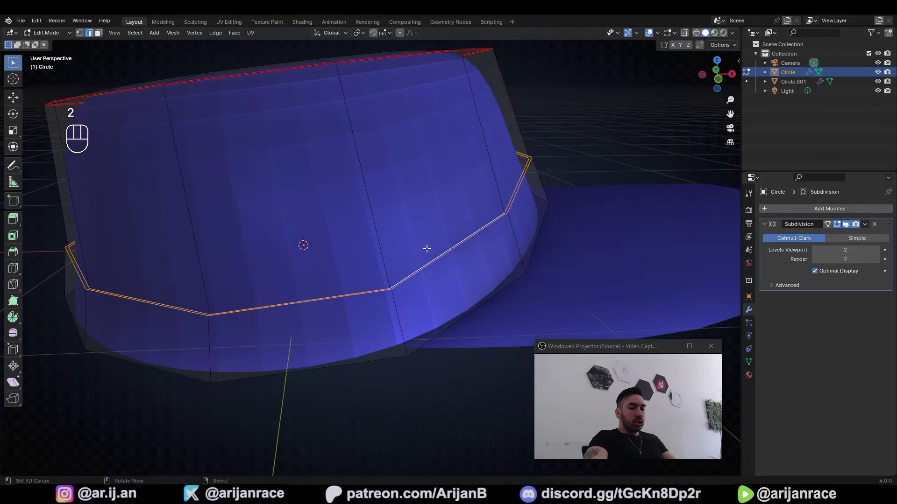
key(n)
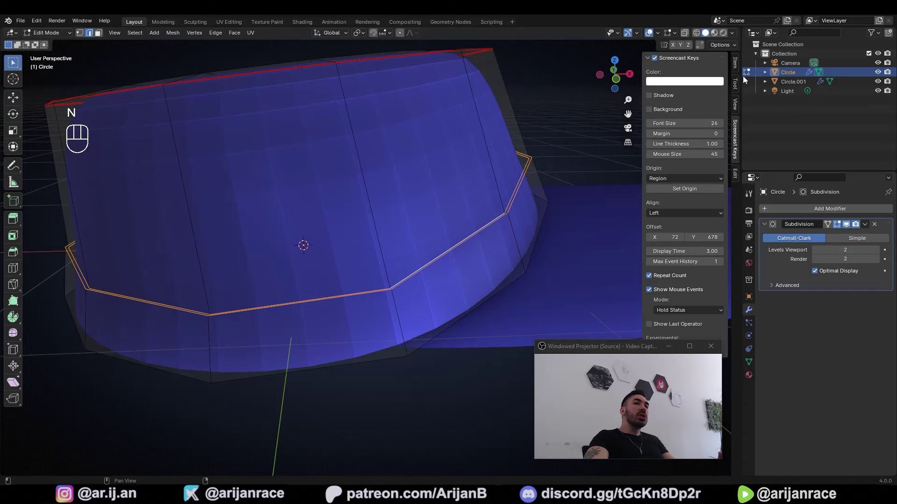
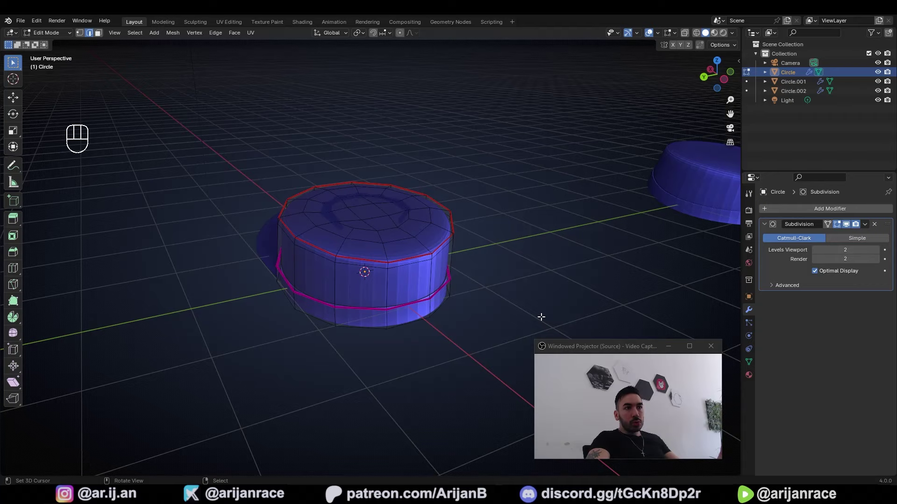
Inspect the crown and adjust its position slightly before applying the modifier.
drag(417, 310, 391, 310)
key(Tab)
middle_click(394, 304)
key(Tab)
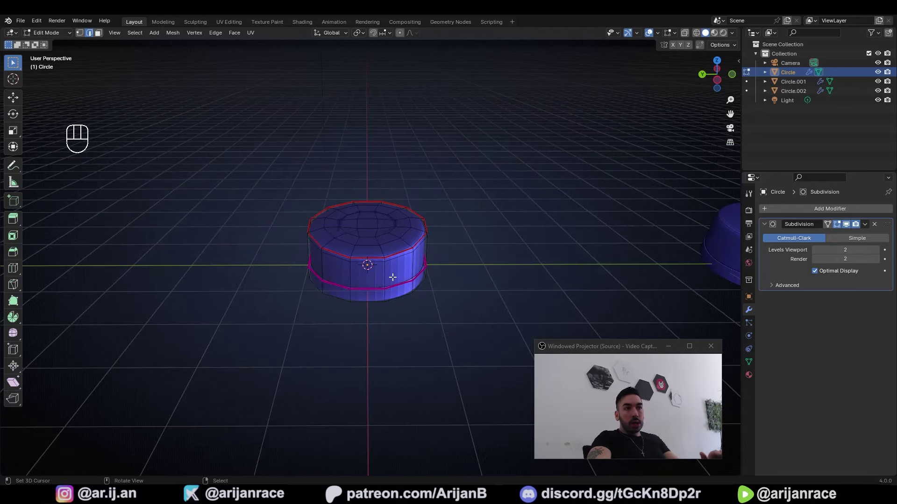
middle_click(408, 280)
click(359, 259)
key(Tab)
click(654, 230)
key(g)
click(347, 247)
click(779, 261)
Apply the Subdivision modifier so the crown becomes a dense real mesh with its seams kept.
key(ctrl+a)
key(Tab)
drag(485, 311, 487, 291)
key(Tab)
click(421, 287)
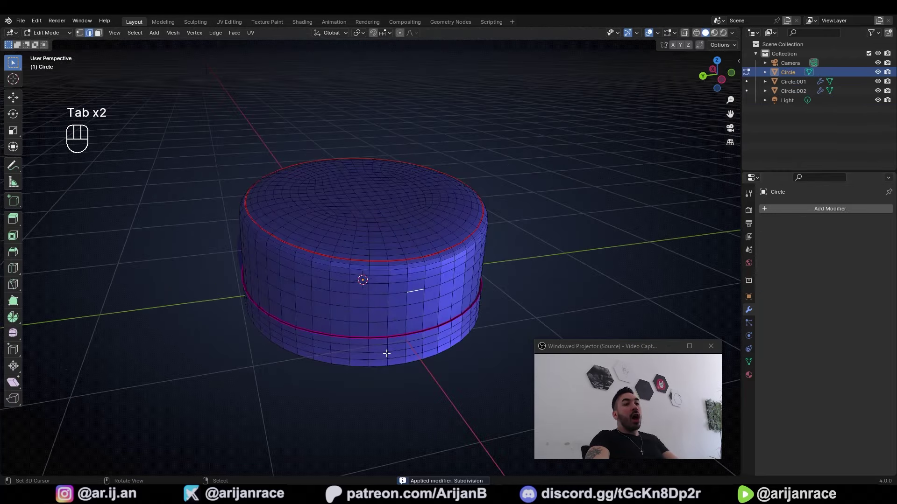
drag(410, 337, 525, 316)
drag(355, 271, 477, 270)
middle_click(379, 287)
middle_click(379, 290)
key(2)
middle_click(379, 328)
Dissolve the extra horizontal loop just below the crown's lower seam.
key(2)
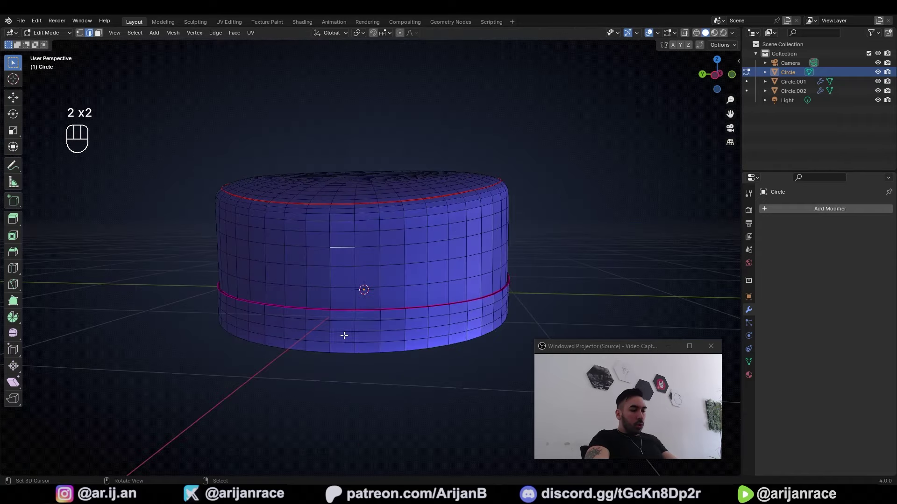
click(347, 327)
key(x)
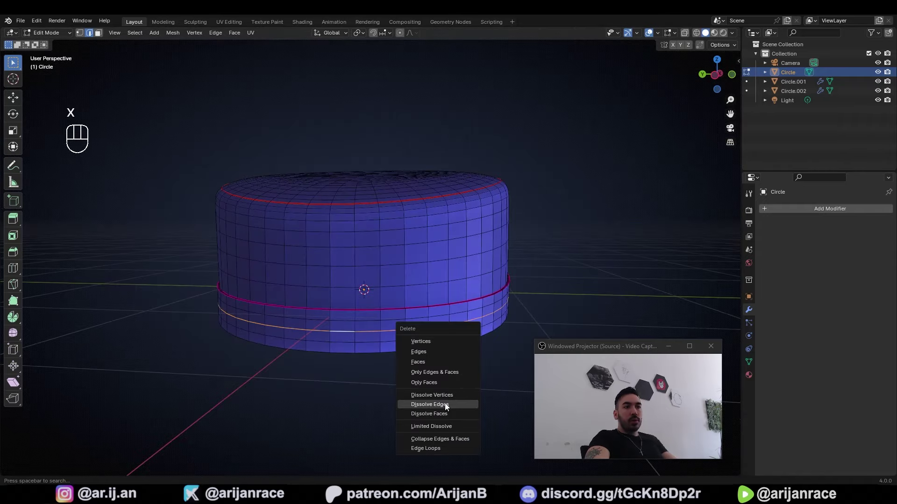
middle_click(415, 341)
click(330, 354)
click(331, 375)
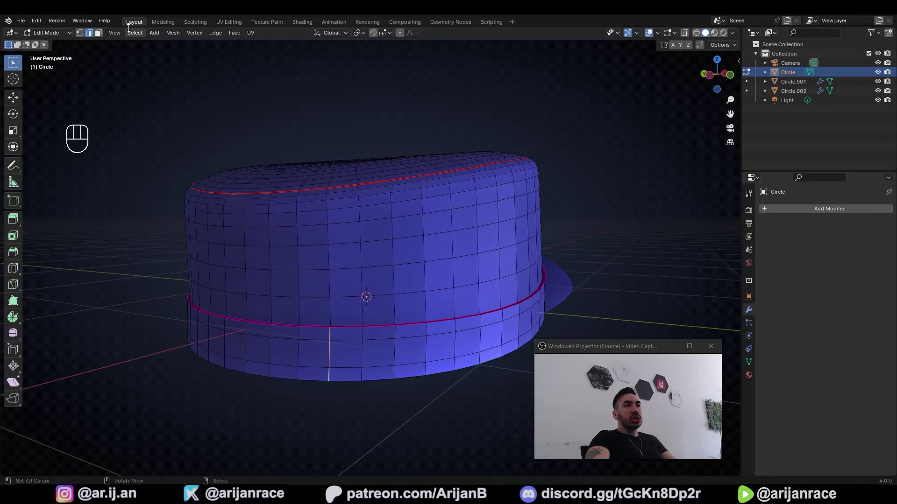
Evenly space the band's ring of vertical edges with LoopTools Space.
drag(140, 35, 256, 185)
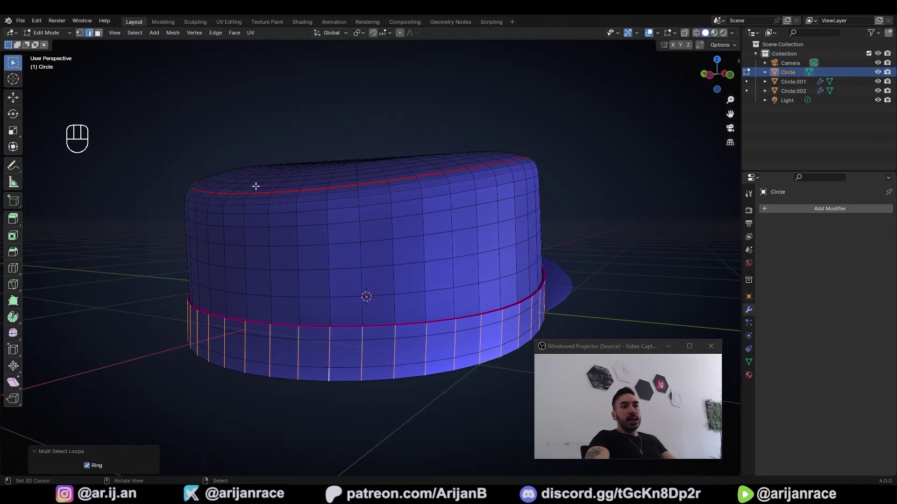
key(w)
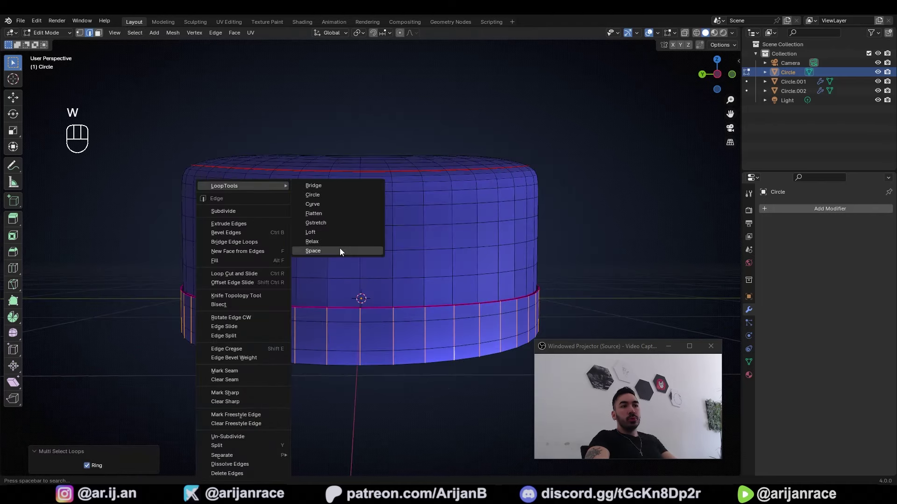
drag(408, 303, 359, 244)
key(a)
drag(405, 242, 445, 248)
middle_click(446, 249)
Select a vertical edge path running up the crown for the next respacing.
key(a)
click(435, 259)
drag(422, 265, 400, 263)
middle_click(395, 258)
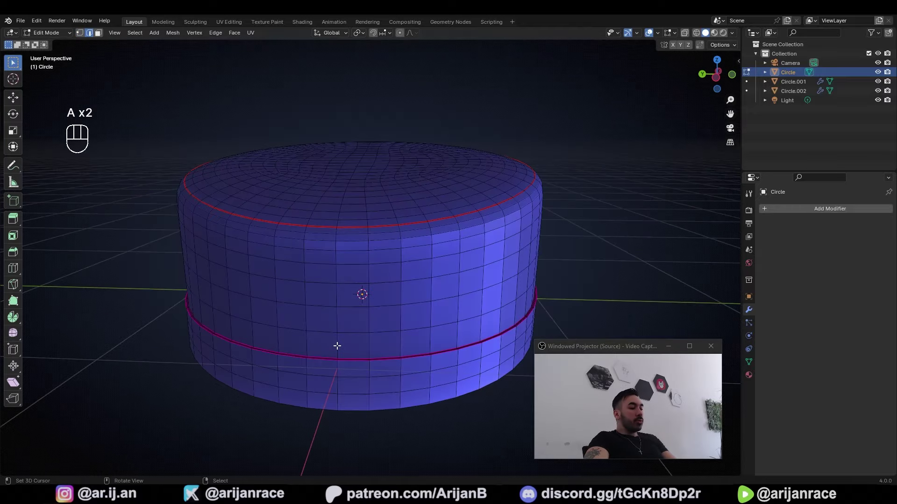
click(337, 344)
click(336, 230)
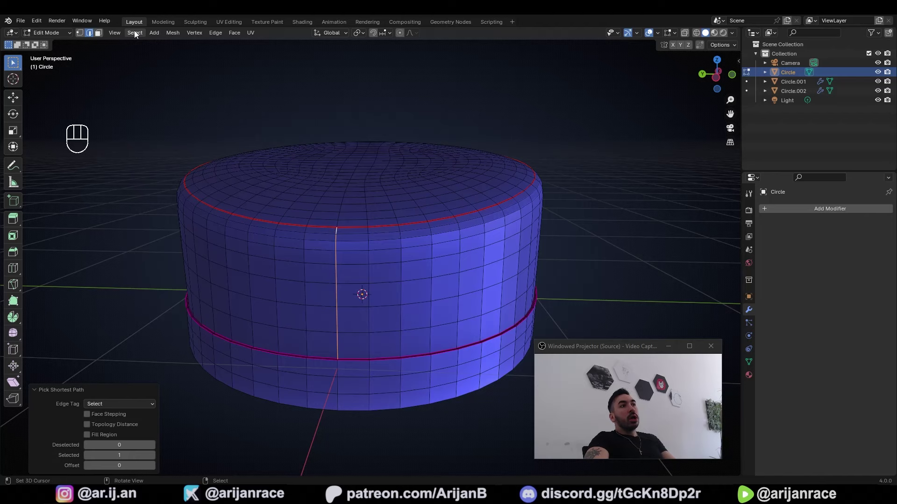
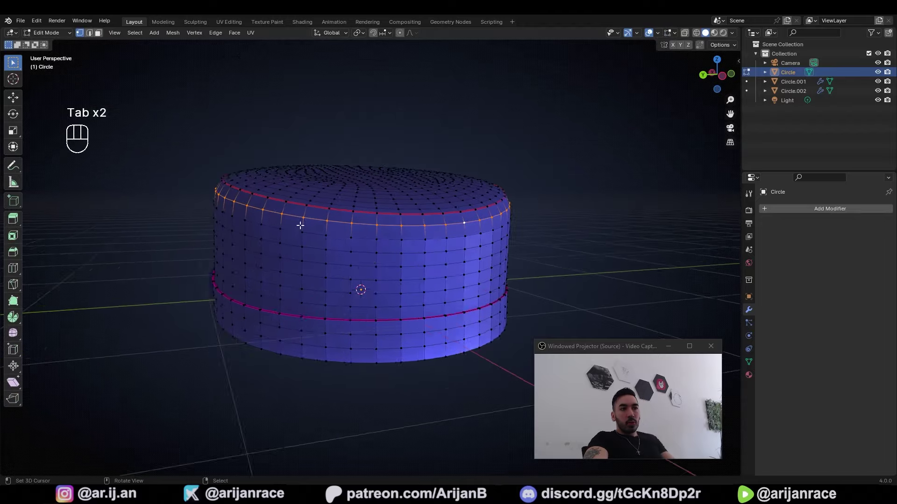
Select the upper crown's edge rings from the top loop down to the seam.
click(351, 242)
key(2)
click(344, 315)
drag(410, 282, 427, 287)
drag(382, 273, 391, 266)
key(shift+2)
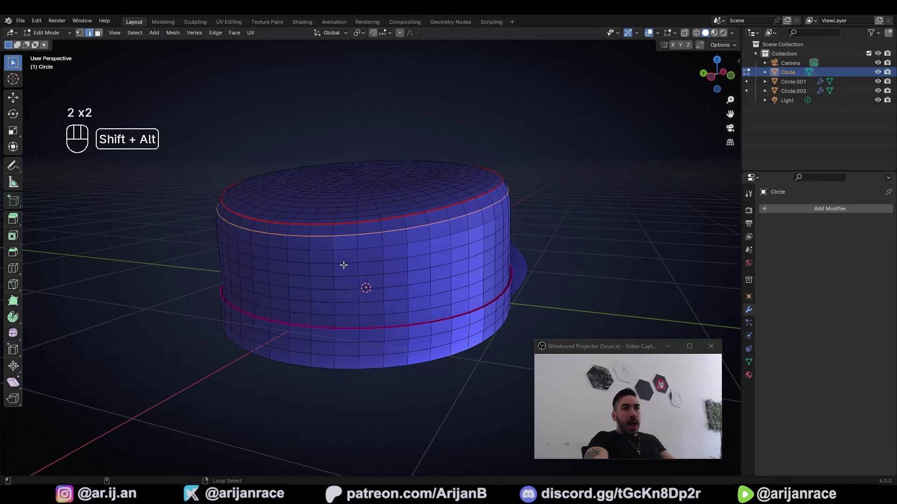
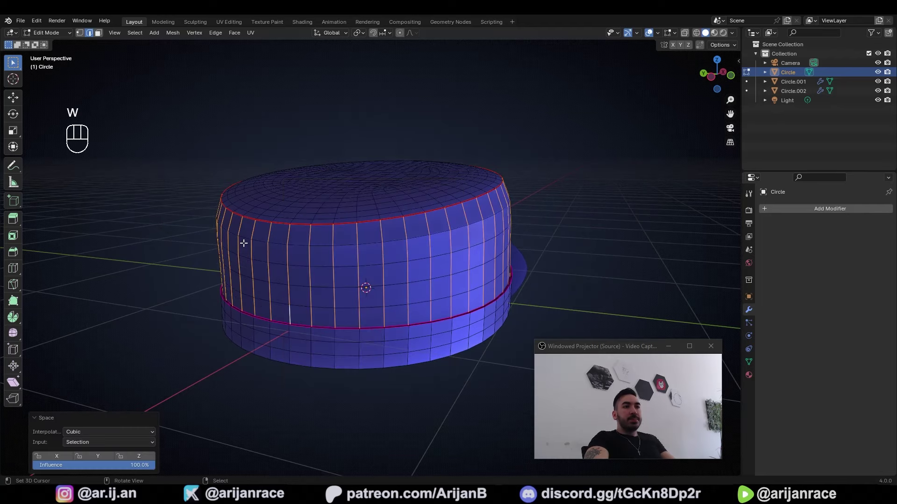
Evenly space the upper crown's vertical edges with LoopTools Space, Cubic interpolation.
key(Tab)
drag(375, 258, 408, 255)
right_click(337, 239)
right_click(415, 292)
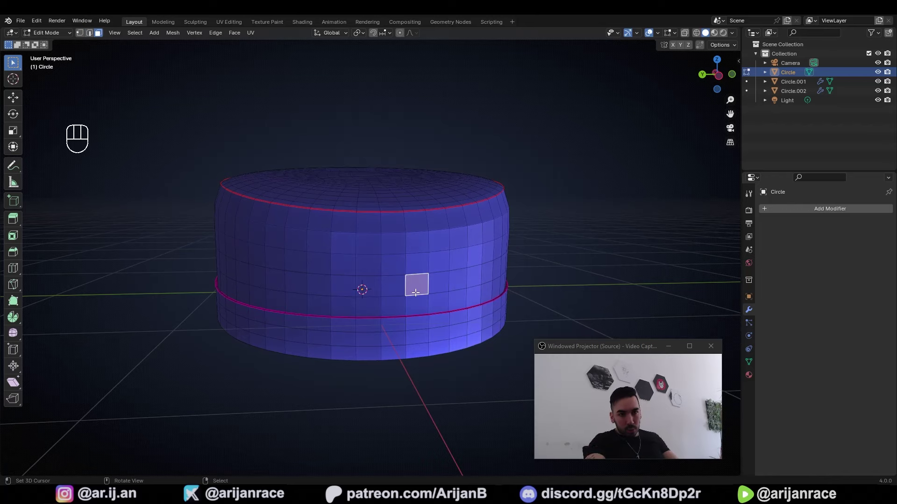
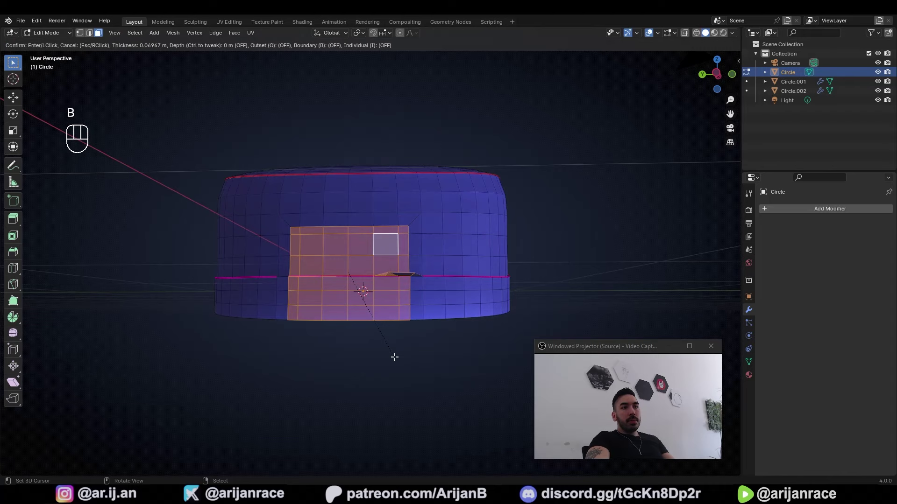
Inset the selected back faces and view them through the crown in X-ray.
click(394, 357)
key(ctrl+z)
key(b)
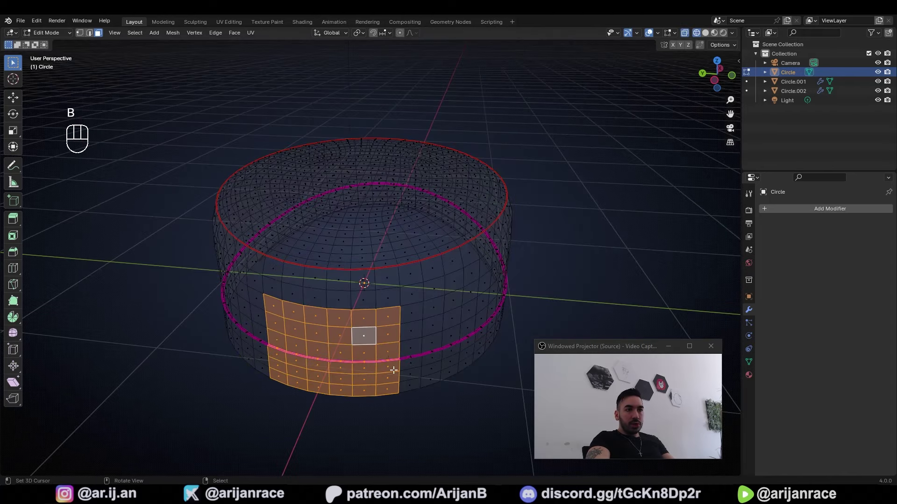
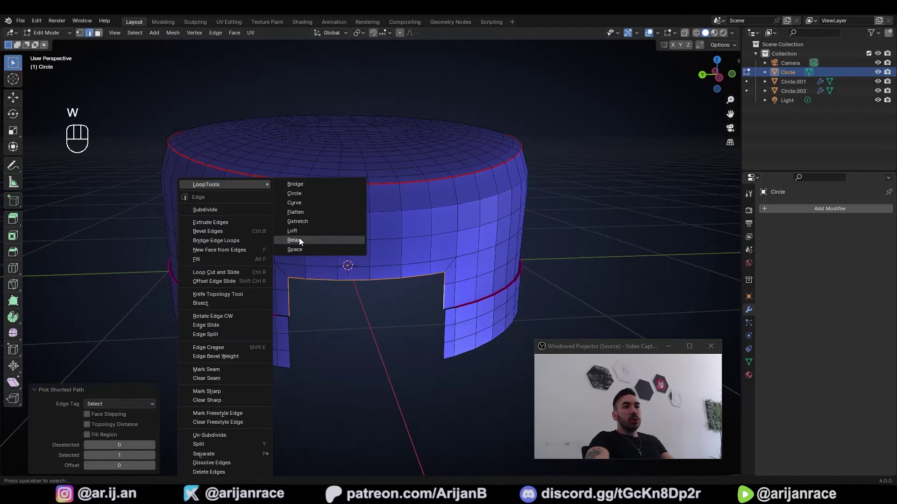
Relax the opening's edge and flatten its vertices along Y into an arch.
drag(80, 439, 84, 458)
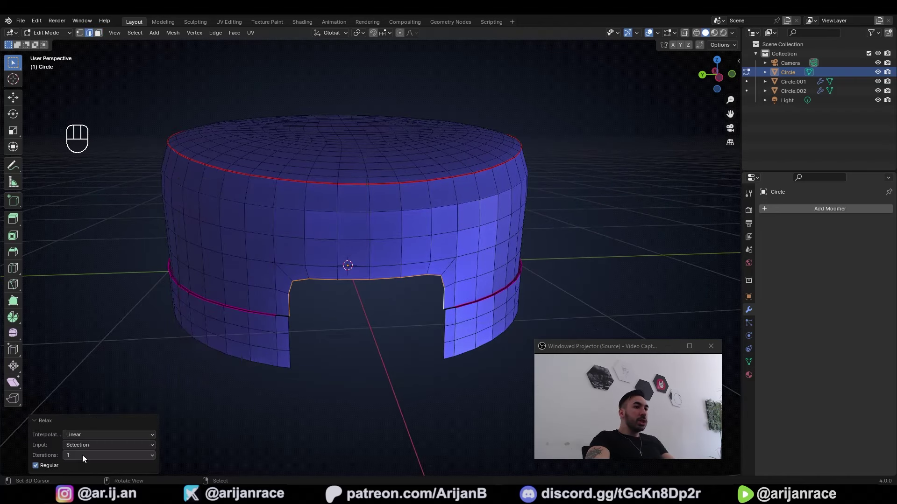
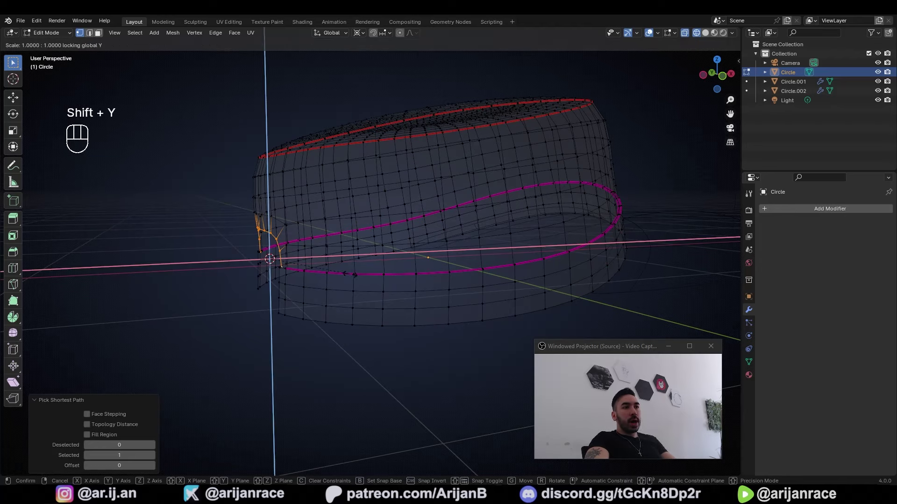
key(z)
drag(356, 276, 464, 278)
key(Tab)
key(Tab)
middle_click(410, 250)
Return to Object mode and orbit to face the arched rear opening.
key(Tab)
key(Tab)
drag(386, 254, 388, 271)
middle_click(373, 270)
drag(371, 243, 339, 240)
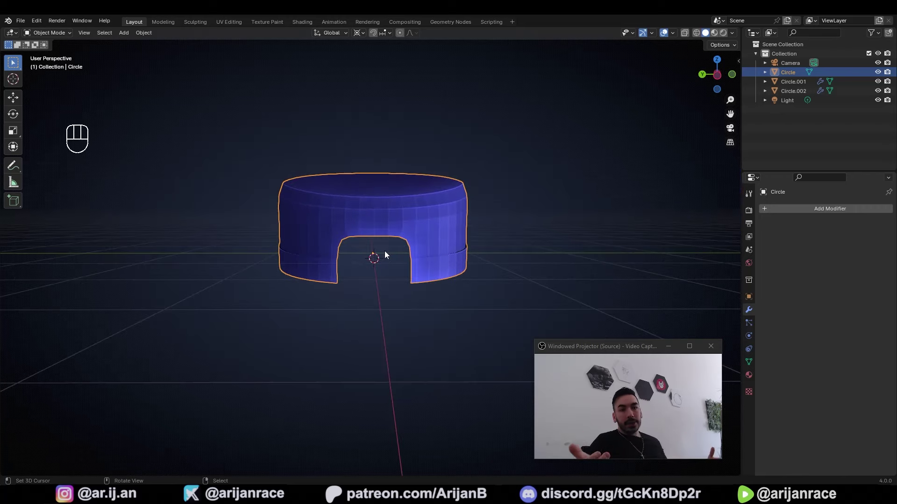
Orbit to view the cap's crown and brim from the side.
middle_click(393, 228)
middle_click(393, 230)
drag(405, 245, 389, 246)
middle_click(341, 241)
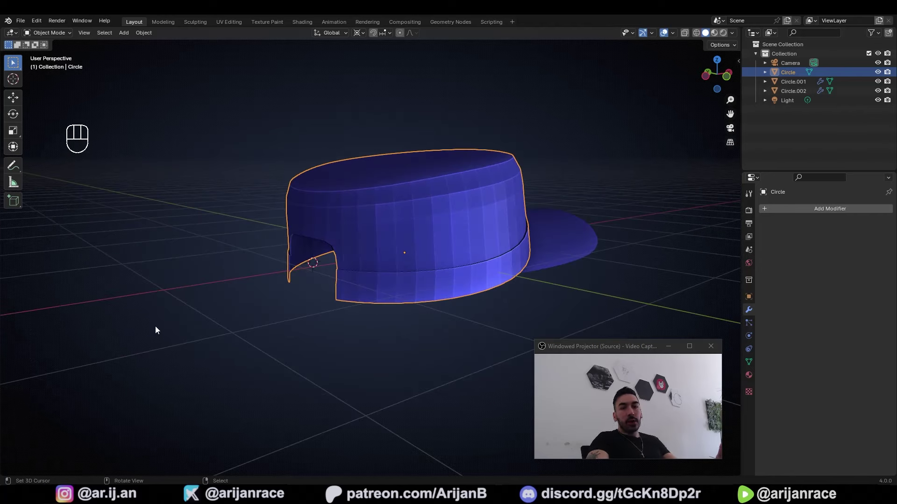
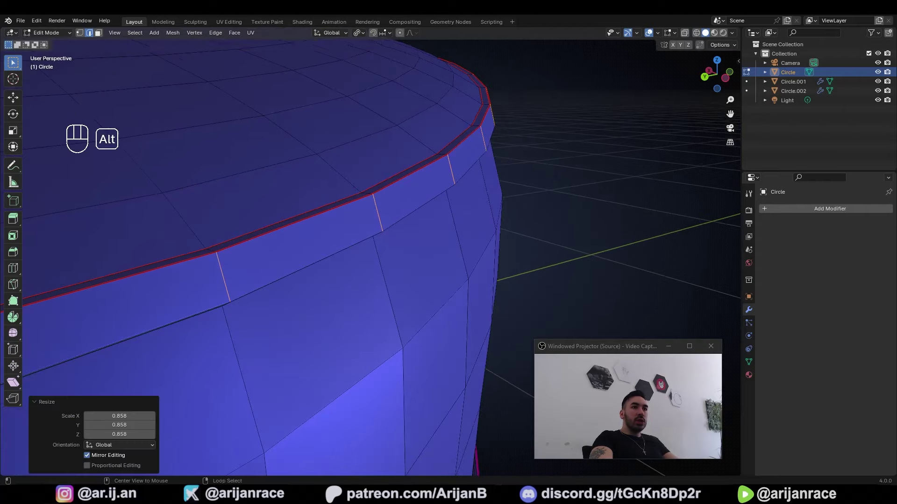
Move the opening's corner vertices to soften its corners.
key(3)
key(g)
key(z)
key(Tab)
drag(468, 202, 397, 208)
drag(398, 207, 362, 201)
drag(363, 214, 453, 312)
drag(362, 284, 402, 263)
drag(46, 286, 146, 284)
drag(326, 322, 245, 329)
middle_click(348, 305)
drag(421, 288, 477, 285)
drag(407, 321, 270, 324)
Select the opening's boundary loop and fill it with a single face.
key(Tab)
drag(374, 313, 420, 287)
middle_click(405, 286)
drag(380, 280, 371, 257)
middle_click(286, 383)
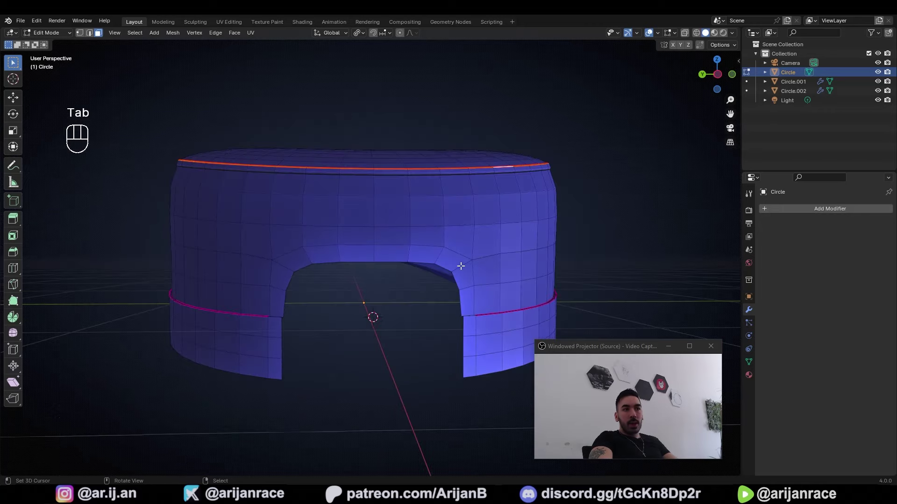
middle_click(431, 249)
middle_click(395, 198)
middle_click(379, 308)
key(alt+1)
click(427, 261)
key(f)
key(ctrl+z)
middle_click(244, 275)
key(f)
middle_click(334, 318)
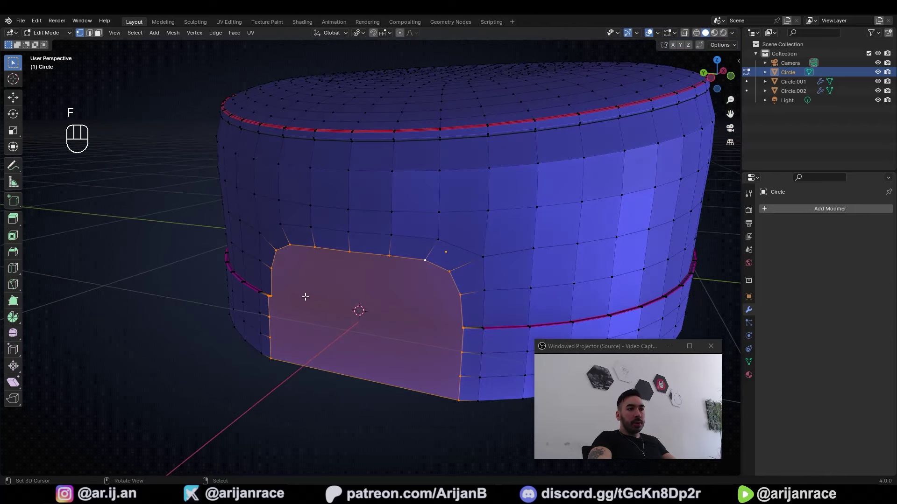
Inset the filler face to create a narrow border band around the opening.
key(i)
key(o)
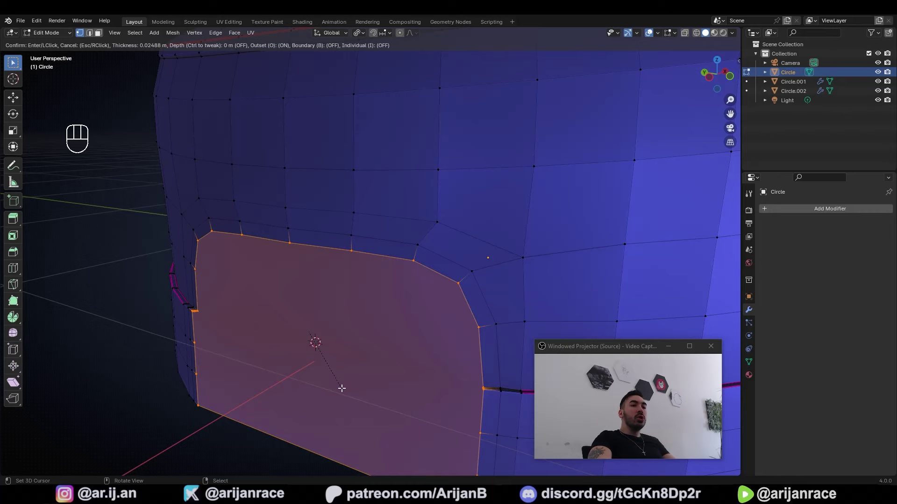
drag(342, 387, 294, 255)
middle_click(337, 285)
middle_click(384, 290)
Delete the inner face to reopen the hole and select the border band of faces.
key(x)
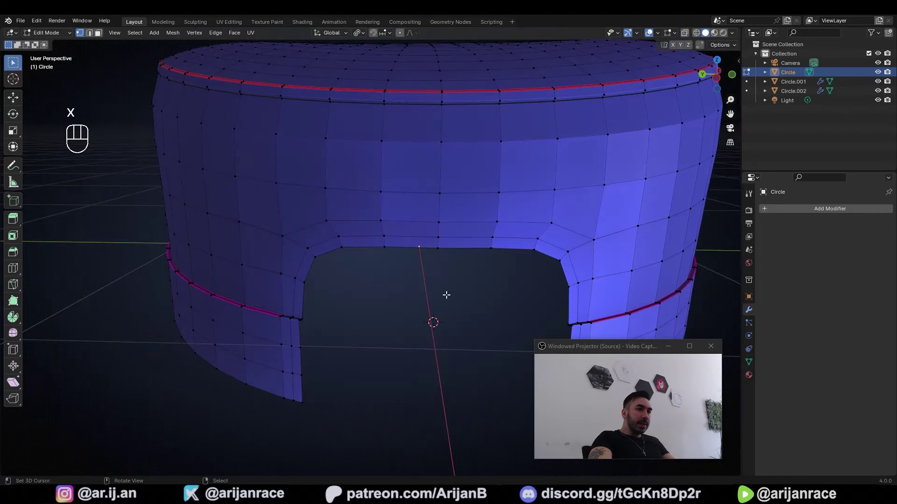
middle_click(362, 292)
key(3)
click(377, 255)
drag(532, 236, 496, 240)
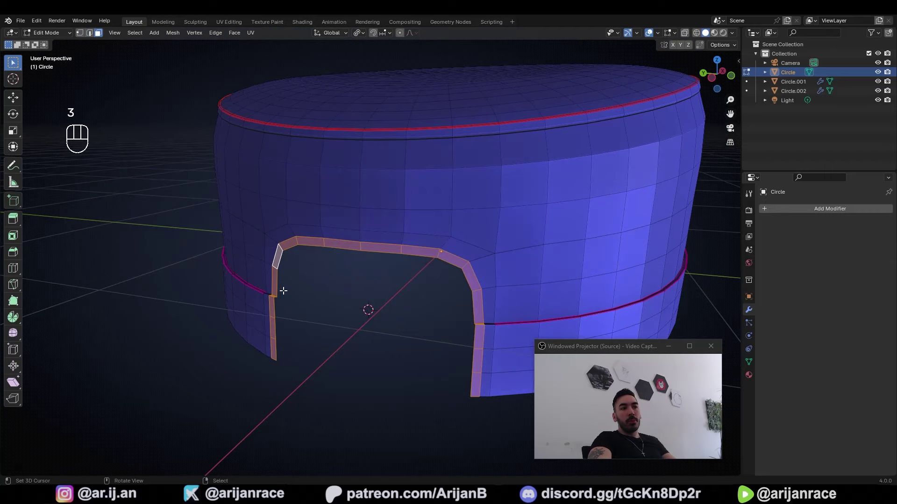
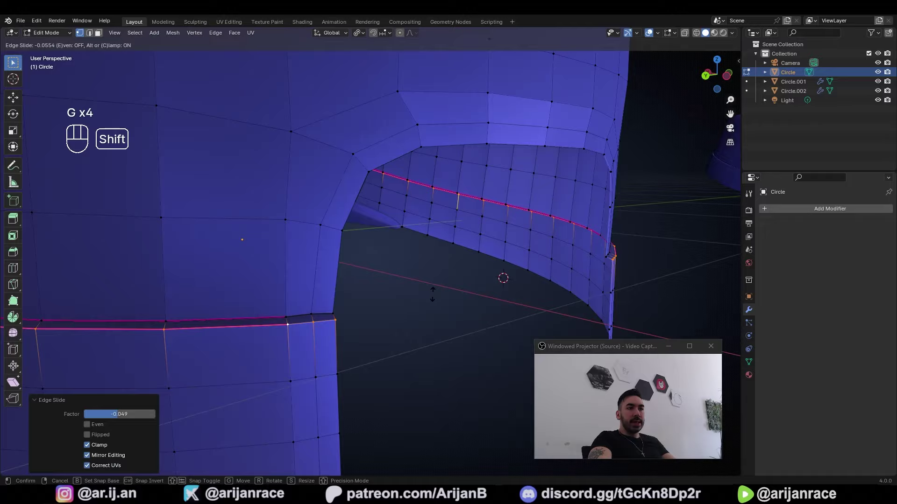
Slide a loop, fatten the border band outward with Alt+S and scale the trim down.
key(alt+3)
click(423, 262)
drag(418, 283, 385, 273)
key(alt+e)
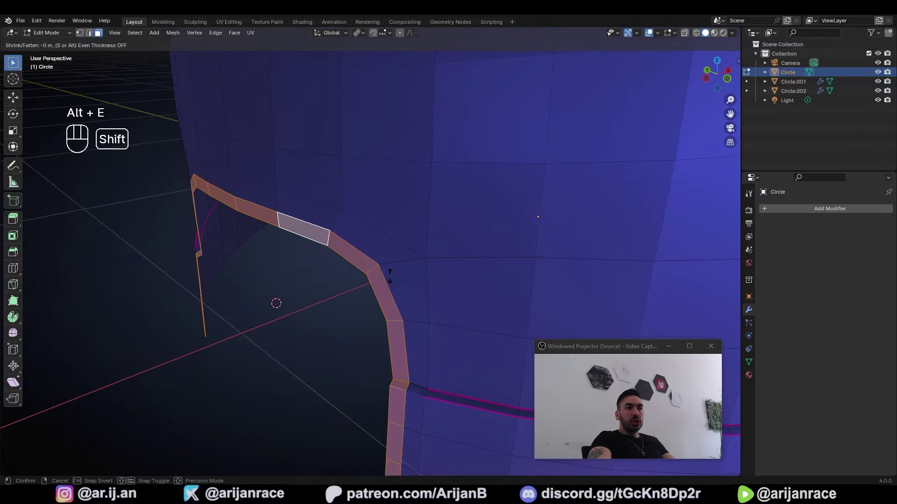
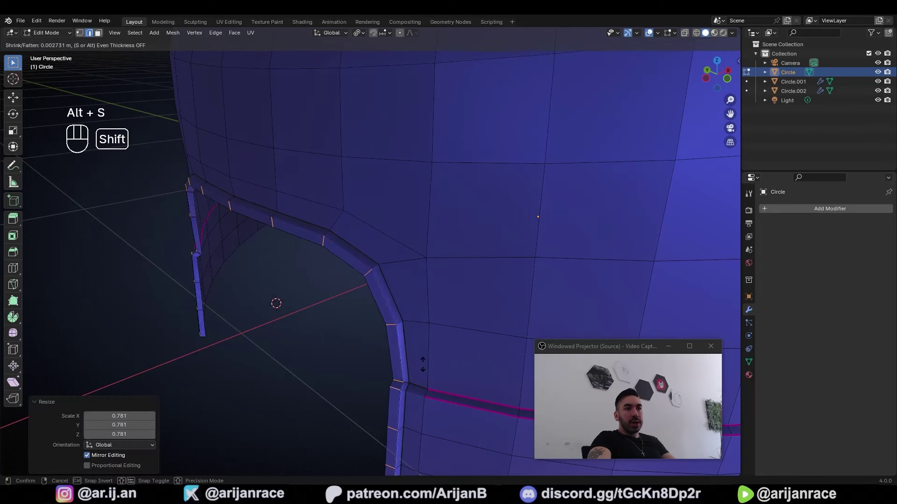
key(Tab)
middle_click(404, 255)
drag(438, 276, 385, 275)
key(Tab)
Duplicate a vertical strip of crown faces and separate it as object Circle.003.
middle_click(415, 276)
middle_click(382, 281)
key(1)
middle_click(419, 307)
click(418, 307)
middle_click(413, 309)
key(p)
key(Tab)
click(377, 173)
key(Tab)
Begin extruding the separated strip outward along Y.
key(y)
key(g)
key(y)
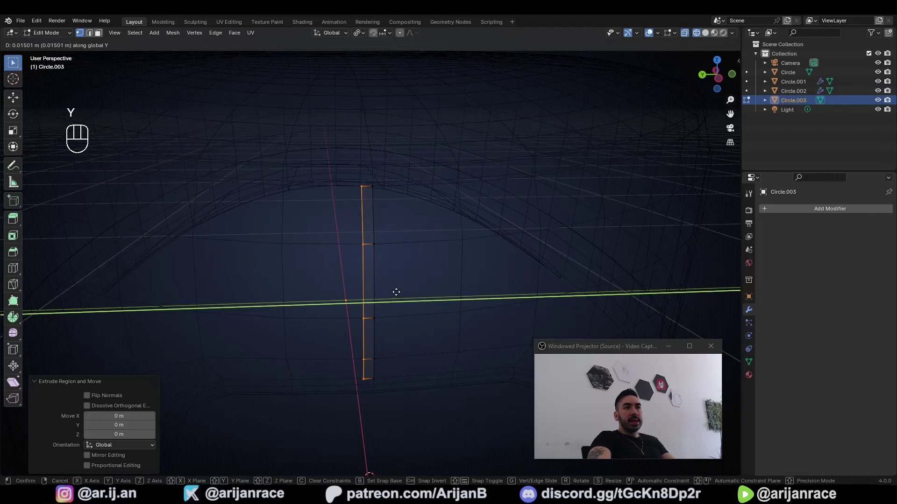
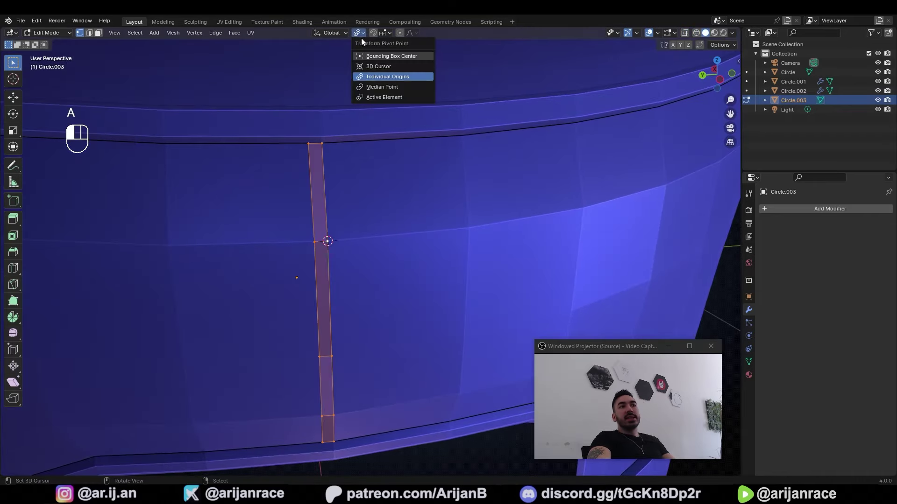
Duplicate the seam strip with Shift+D, mirror it on Y by -1 and recalculate its normals outward.
key(shift+d)
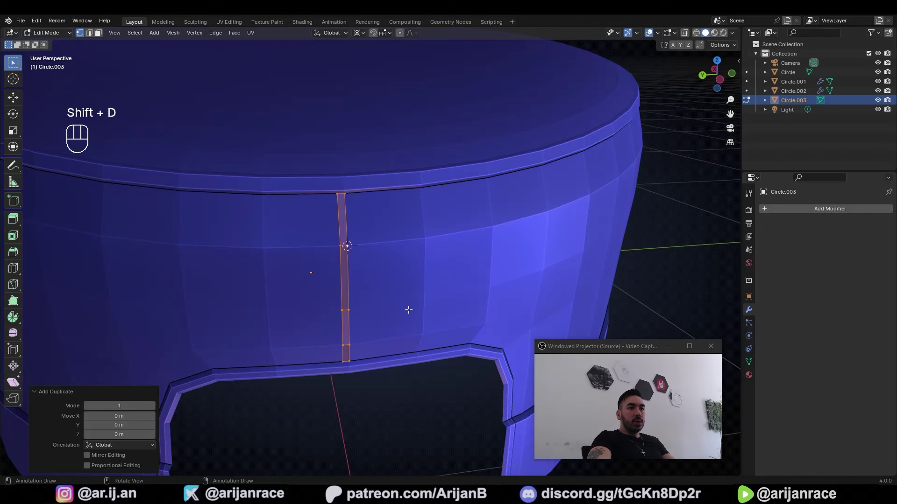
key(s)
key(y)
key(-)
key(1)
key(Return)
key(a)
key(m)
key(shift+n)
key(Tab)
Place the duplicated strip on the crown and extrude it along normals for thickness.
drag(384, 273, 416, 268)
drag(416, 268, 436, 235)
key(alt+e)
key(alt+e)
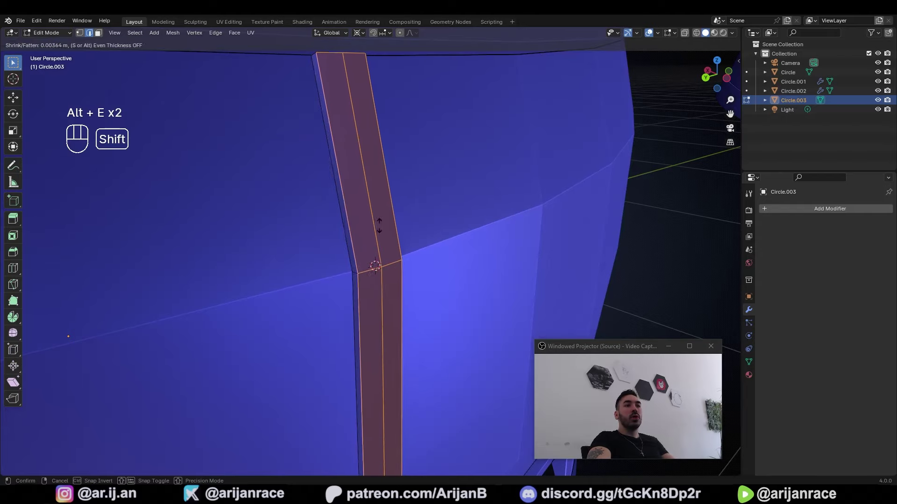
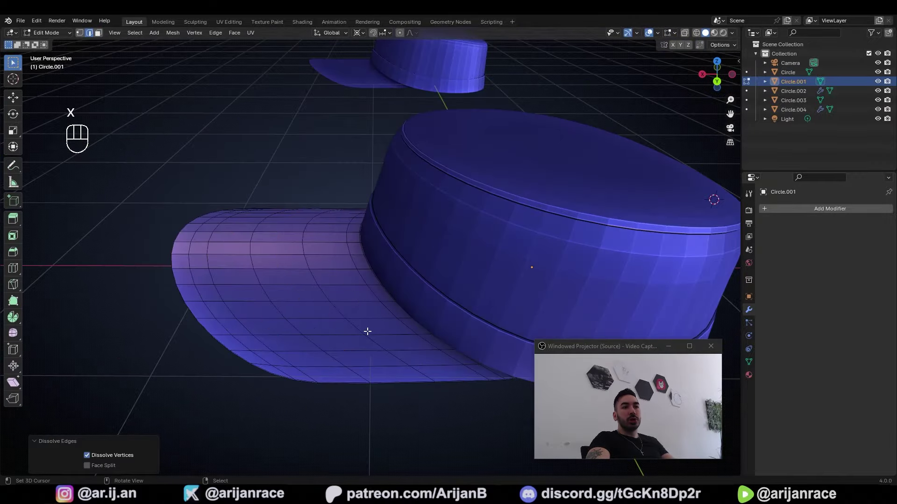
Select the brim and dissolve its extra edge loops to simplify the mesh.
key(1)
drag(252, 265, 370, 297)
click(376, 272)
key(Tab)
drag(381, 253, 287, 203)
key(Tab)
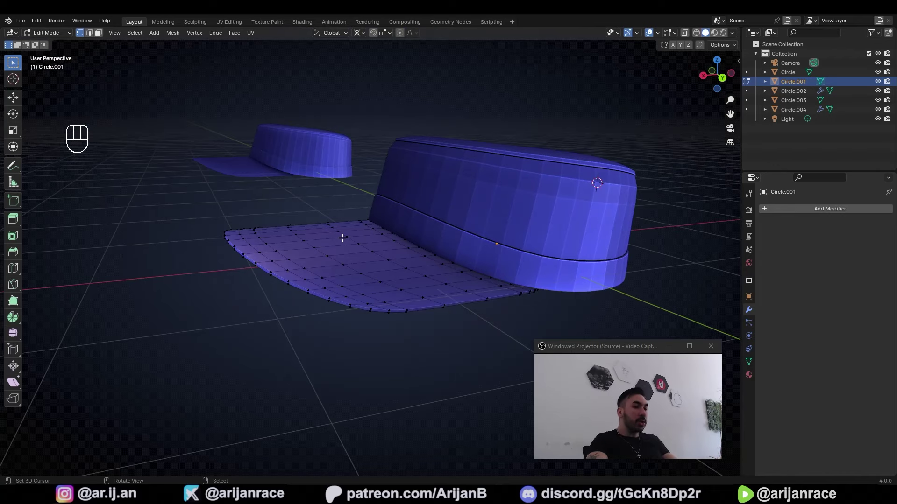
key(2)
drag(474, 218, 433, 215)
Select three edge loops near the crown's top rim and dissolve them.
key(Tab)
drag(377, 214, 350, 207)
middle_click(414, 291)
key(2)
click(309, 283)
click(339, 258)
click(373, 233)
drag(490, 287, 467, 283)
key(x)
key(x)
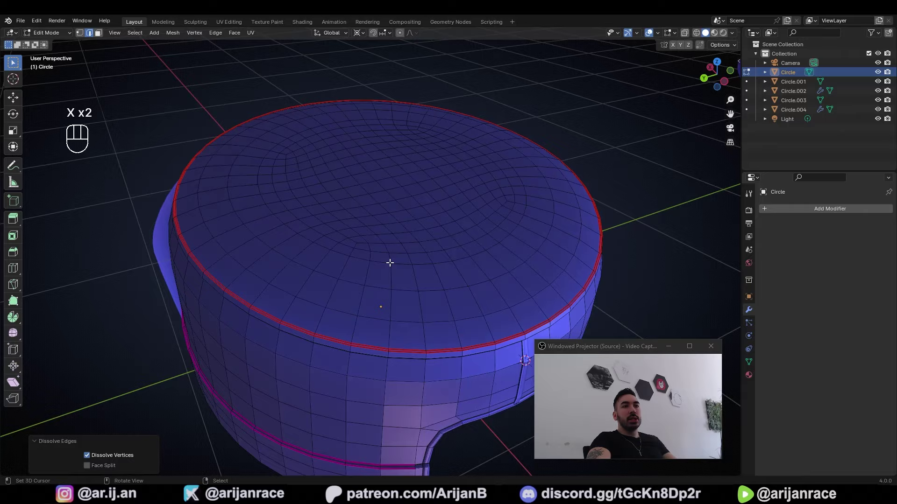
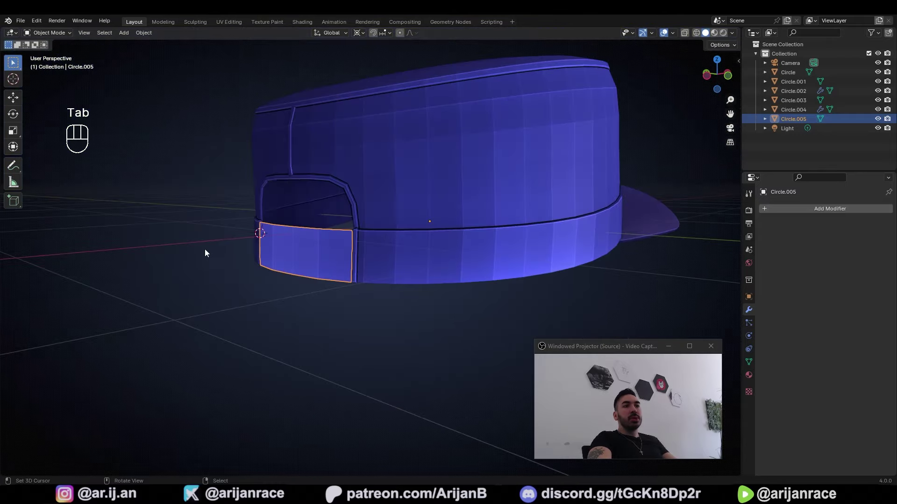
Extrude the strap's edge and thicken it along normals with Alt+S, adjusting the thickness.
drag(343, 254, 430, 265)
key(Tab)
key(a)
click(375, 276)
key(e)
key(alt+s)
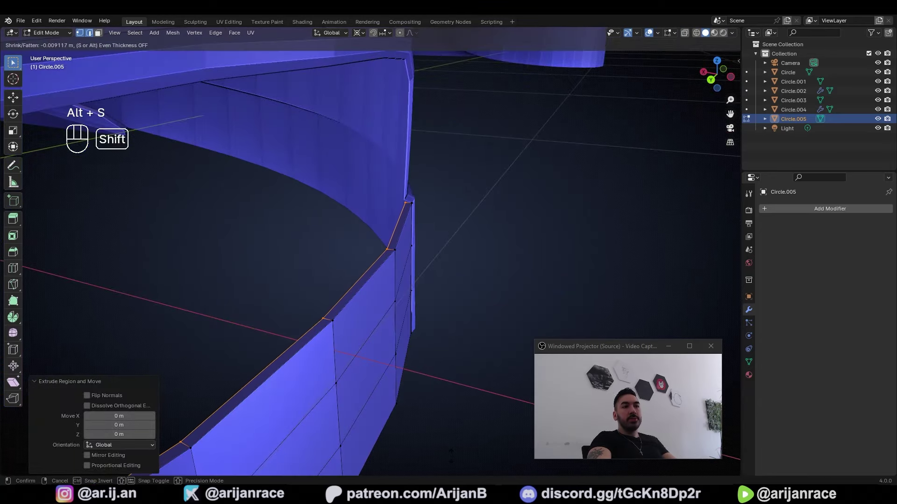
drag(447, 462, 446, 398)
drag(432, 362, 326, 342)
drag(305, 297, 376, 305)
middle_click(358, 305)
In X-ray, select the strap's end edges and reposition them across the rear opening.
key(z)
click(342, 375)
key(z)
drag(272, 326, 378, 309)
key(b)
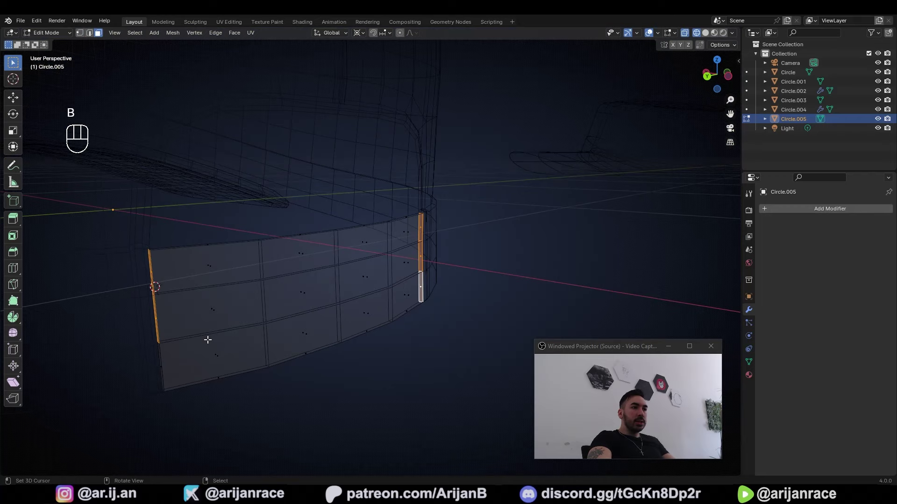
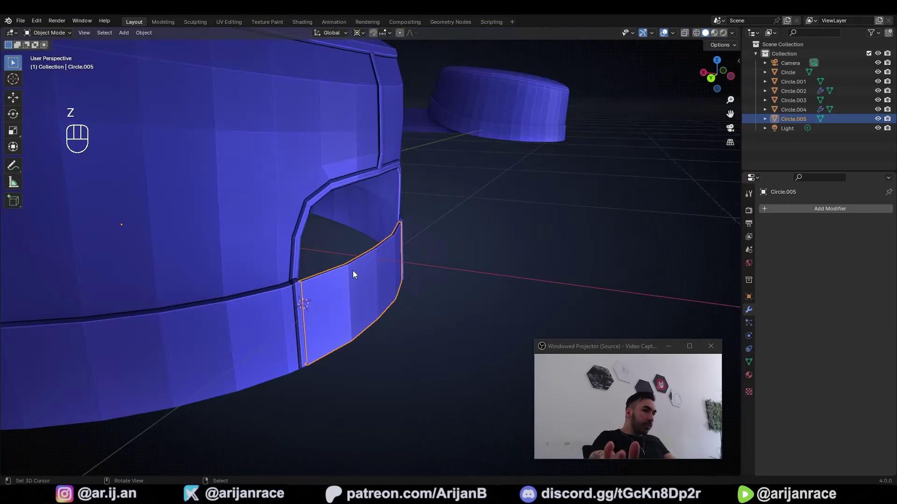
key(Tab)
Back in Object Mode, orbit around the cap to check the strap fit and select all cap parts.
key(1)
drag(333, 275, 308, 290)
key(z)
key(Tab)
drag(355, 279, 324, 268)
key(z)
drag(386, 312, 290, 310)
drag(310, 310, 389, 302)
key(a)
drag(295, 281, 341, 281)
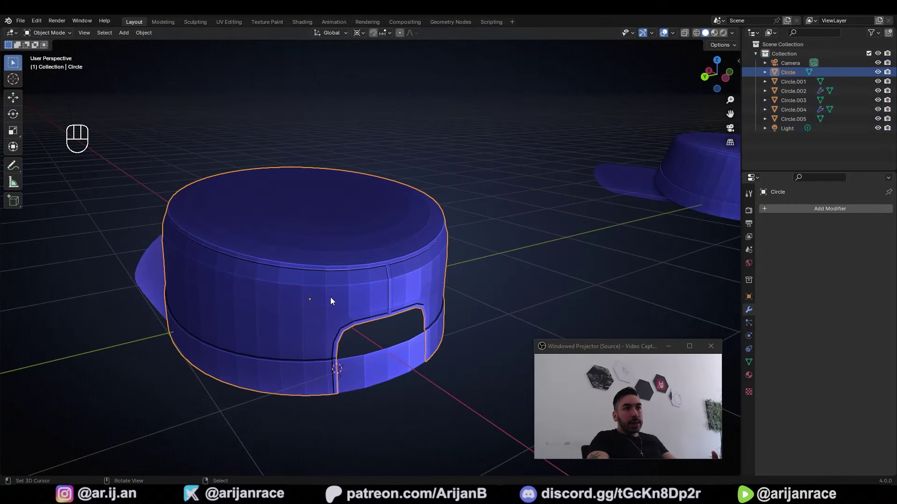
drag(305, 280, 358, 280)
middle_click(417, 280)
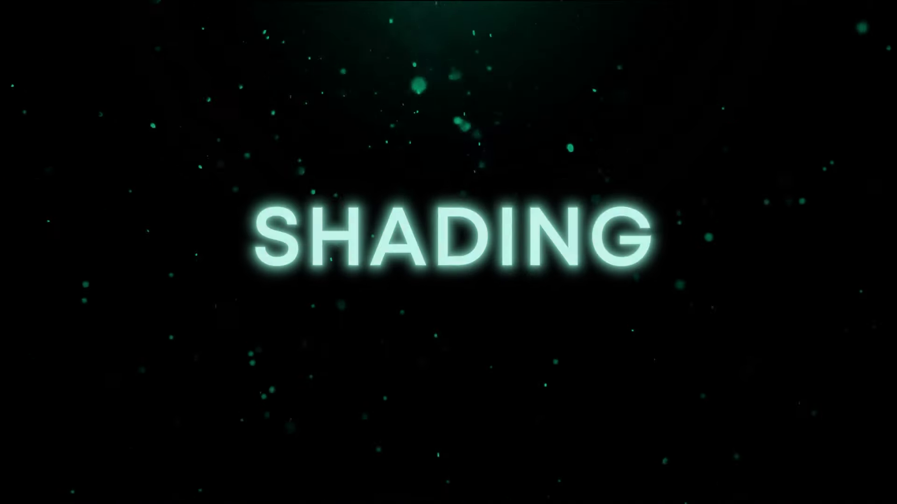
drag(365, 251, 332, 260)
key(a)
middle_click(391, 254)
Select all cap parts, then move in on the crown's band seam and enter Edit Mode on the crown.
key(a)
key(a)
key(b)
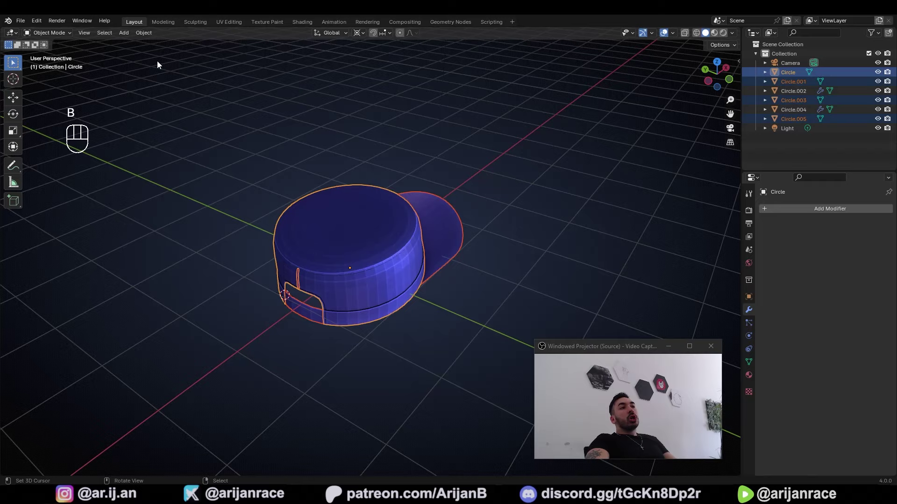
double_click(147, 43)
drag(402, 330, 342, 306)
drag(460, 290, 497, 289)
middle_click(448, 283)
key(Tab)
drag(333, 299, 367, 298)
drag(269, 275, 393, 301)
key(Tab)
drag(464, 307, 380, 306)
drag(405, 298, 432, 289)
Pick edge loops along the band, mark the seam edges sharp and slide a loop toward the band.
click(426, 293)
drag(413, 278, 453, 279)
click(431, 284)
key(Tab)
click(448, 312)
click(432, 320)
key(ctrl+r)
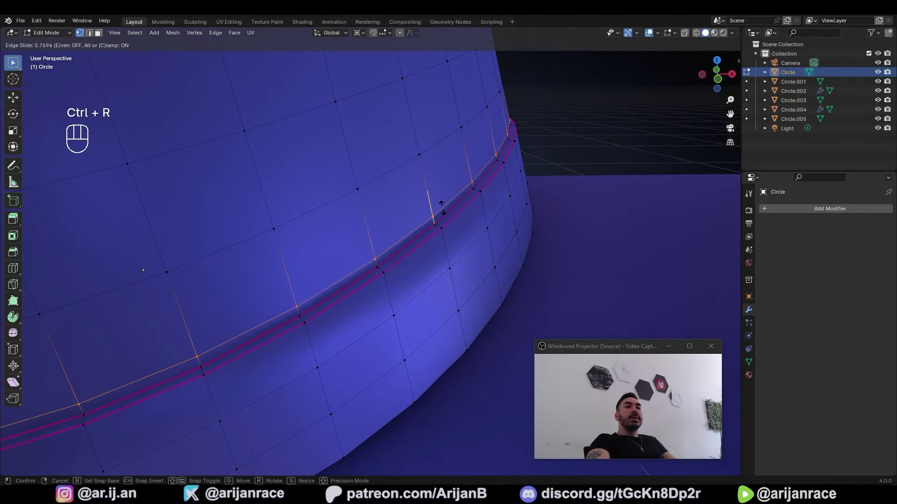
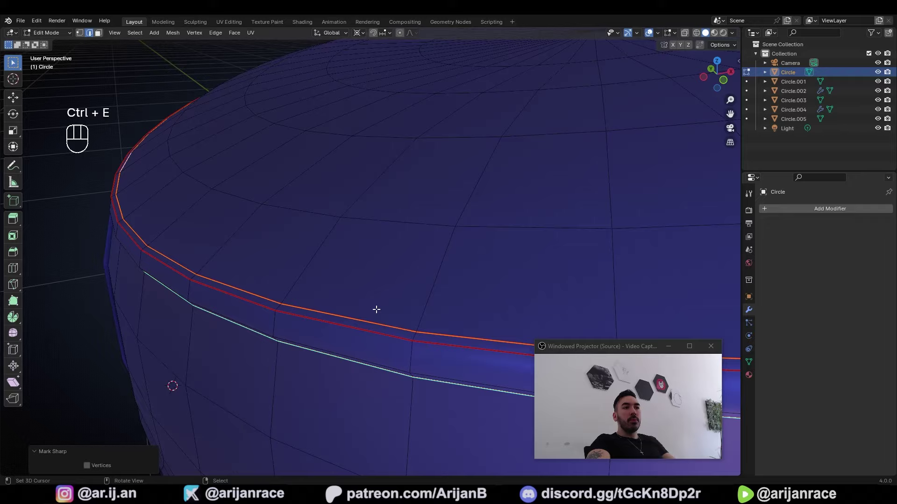
Leave Edit Mode and Shade Smooth the crown with Auto Smooth at 180°.
key(Tab)
key(Tab)
drag(203, 214, 183, 249)
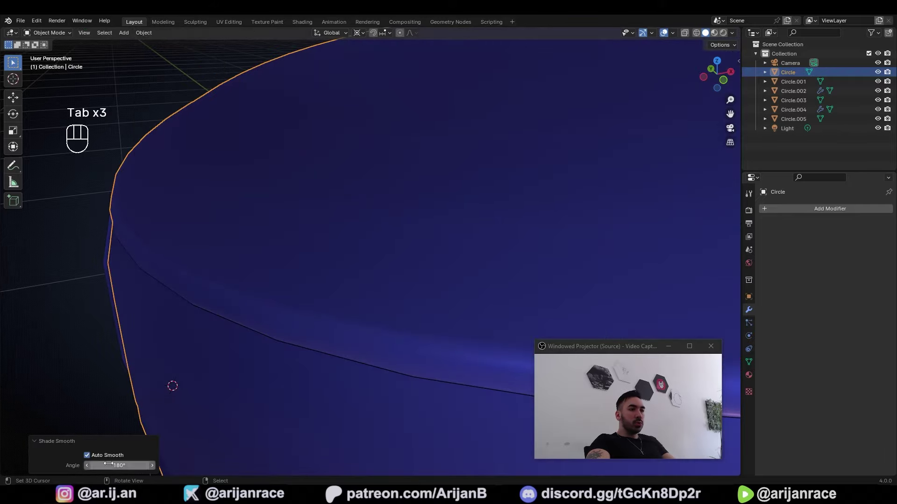
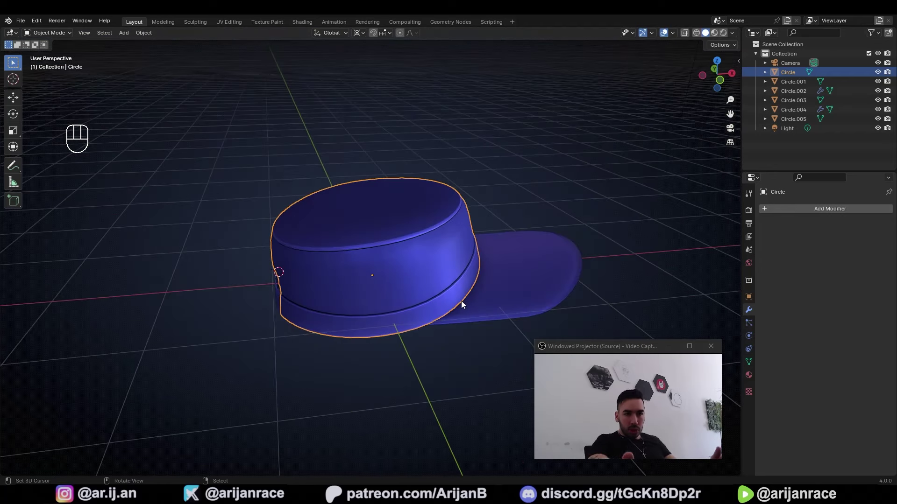
Enable the Face Orientation overlay and select all crown geometry in Edit Mode.
drag(676, 36, 554, 266)
drag(519, 278, 466, 282)
click(404, 263)
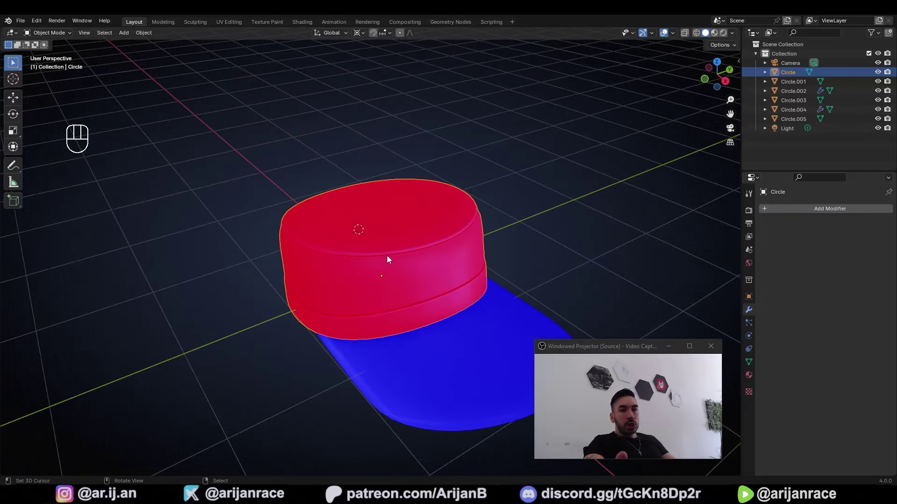
key(Tab)
click(386, 251)
key(a)
Recalculate the crown's normals outward with Shift+N (Inside off) and return to Object Mode.
click(358, 245)
key(shift+n)
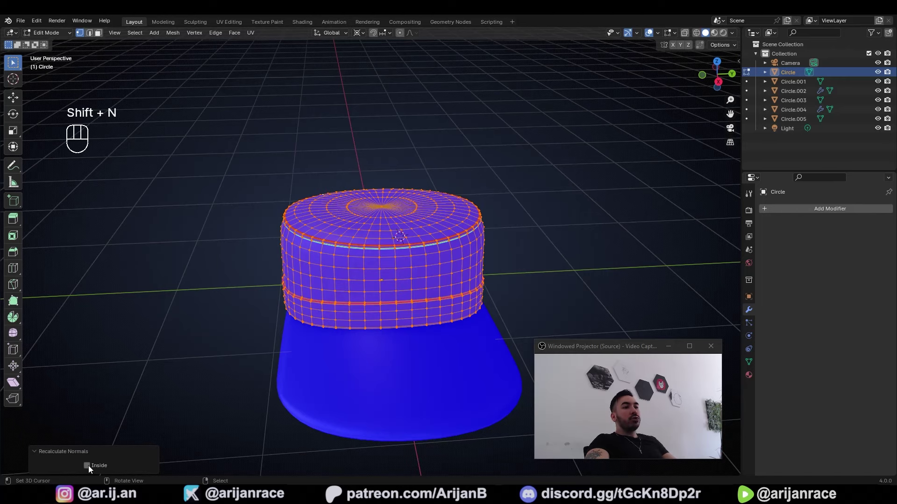
click(90, 469)
key(Tab)
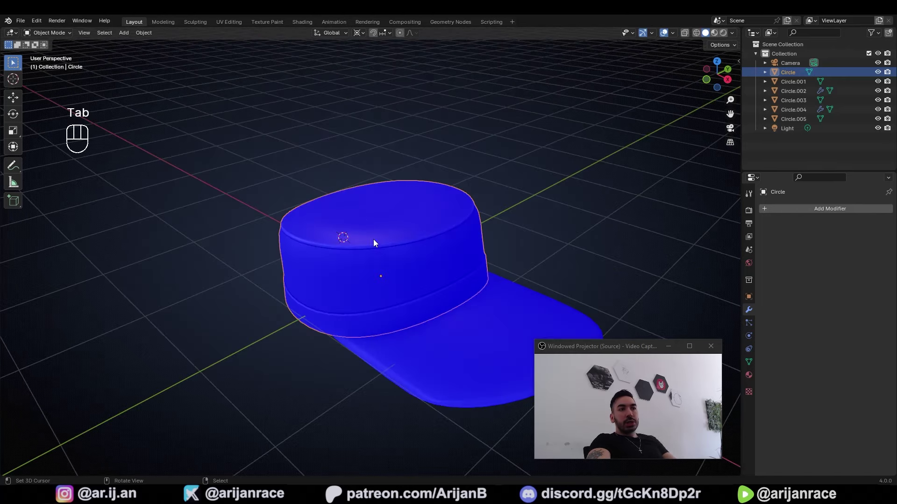
middle_click(405, 244)
drag(672, 37, 518, 244)
drag(363, 271, 502, 232)
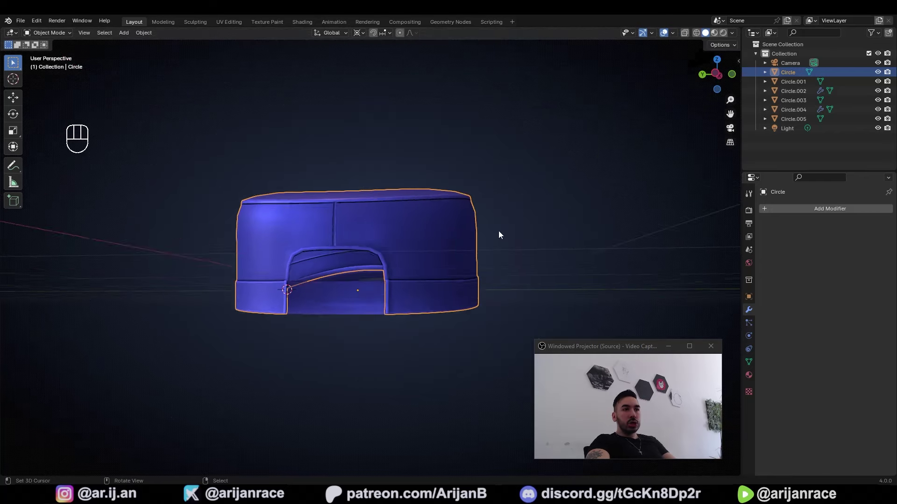
Edge slide the strap's loop into a better position and confirm it.
drag(495, 243, 533, 292)
click(454, 356)
key(Tab)
key(ctrl+r)
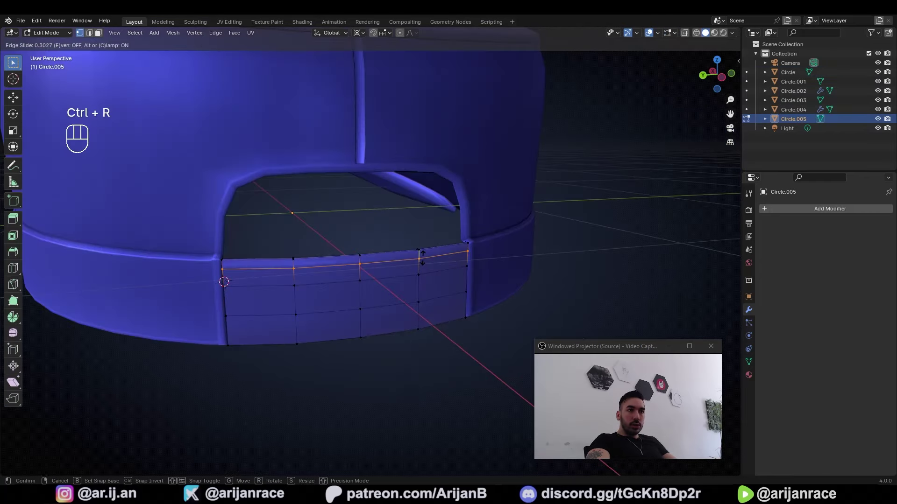
key(ctrl+r)
click(426, 325)
key(Tab)
On the brim Circle.001, pick a rim edge and Select Similar by Face Angles in X-ray.
click(426, 201)
click(438, 193)
key(2)
click(429, 214)
key(z)
key(z)
key(z)
key(shift+g)
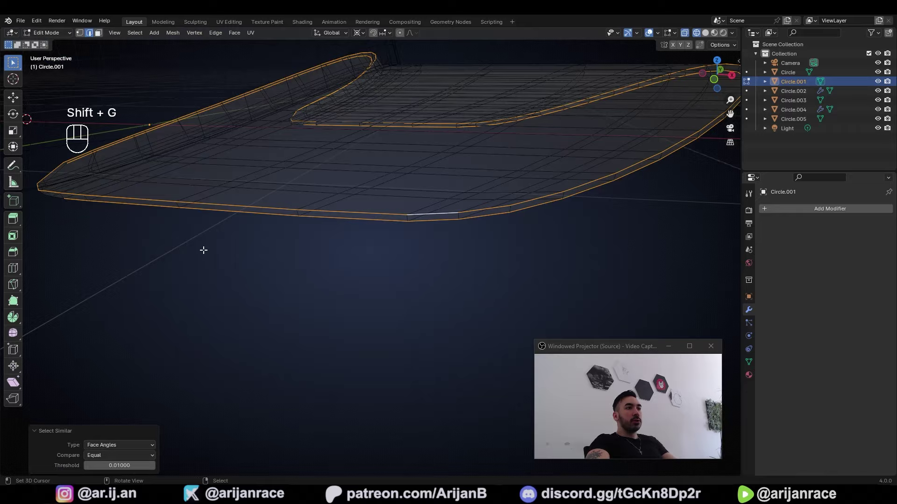
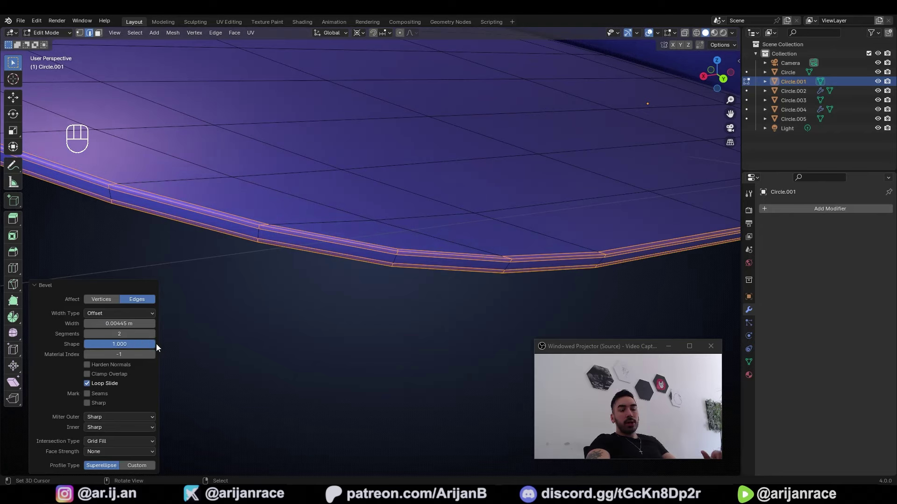
Bevel the brim's rim edges with Ctrl+B using 2 segments, then return to Object Mode.
click(94, 387)
key(Tab)
drag(525, 240, 395, 238)
drag(390, 252, 357, 240)
key(a)
drag(271, 216, 351, 226)
key(a)
click(351, 226)
middle_click(380, 291)
click(388, 236)
drag(331, 248, 293, 248)
middle_click(245, 276)
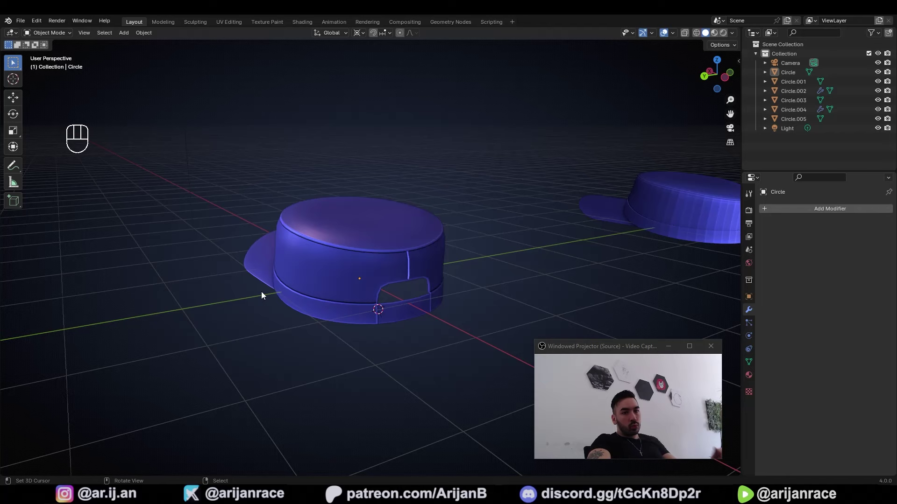
Orbit to view the cap's back with the arched rear opening and fitted strap.
drag(266, 294, 234, 298)
middle_click(221, 308)
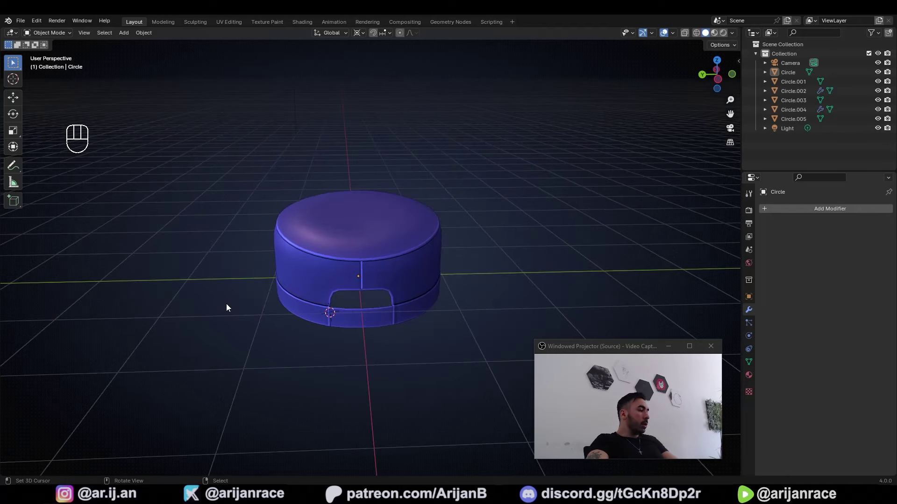
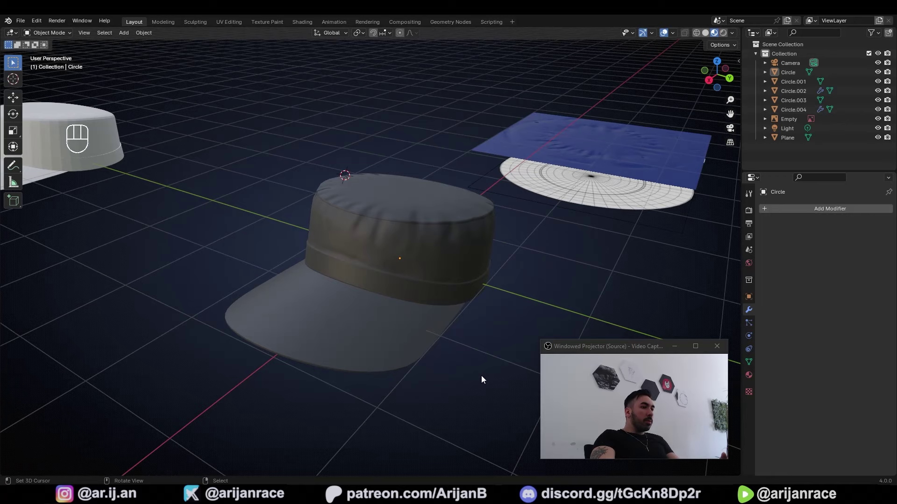
click(483, 379)
middle_click(479, 378)
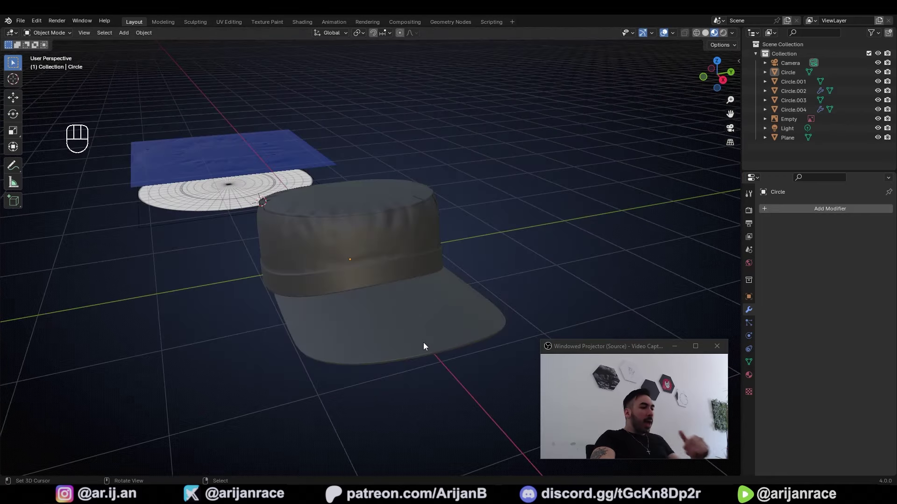
click(434, 254)
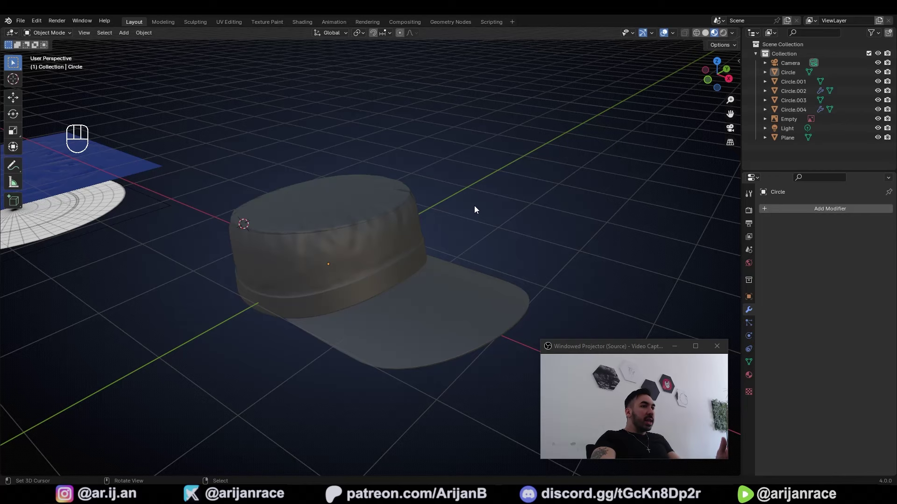
click(465, 232)
click(368, 317)
click(379, 317)
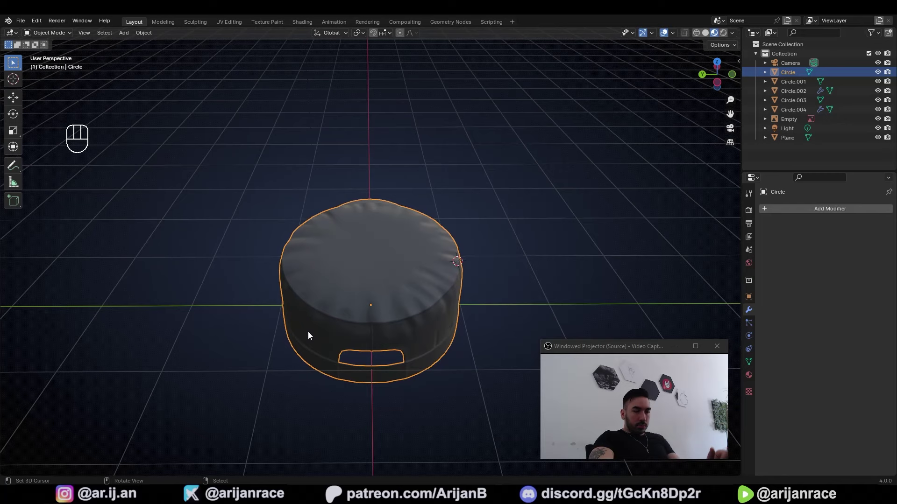
click(341, 347)
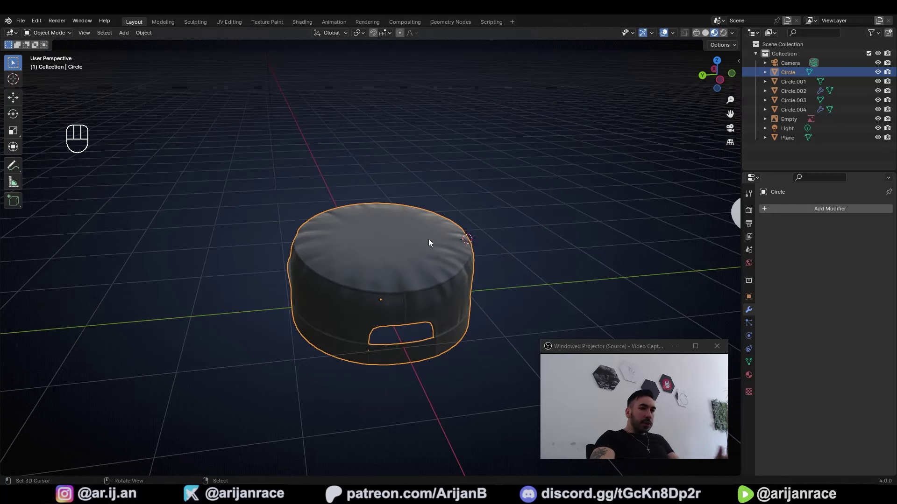